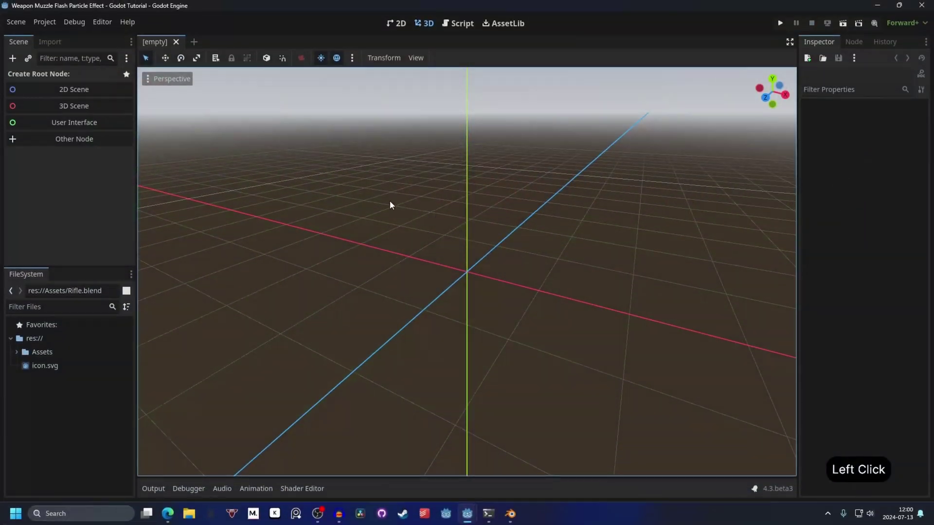
Create a 3D Scene root and bring Rifle.blend from the Assets folder under it
left_click(21, 354)
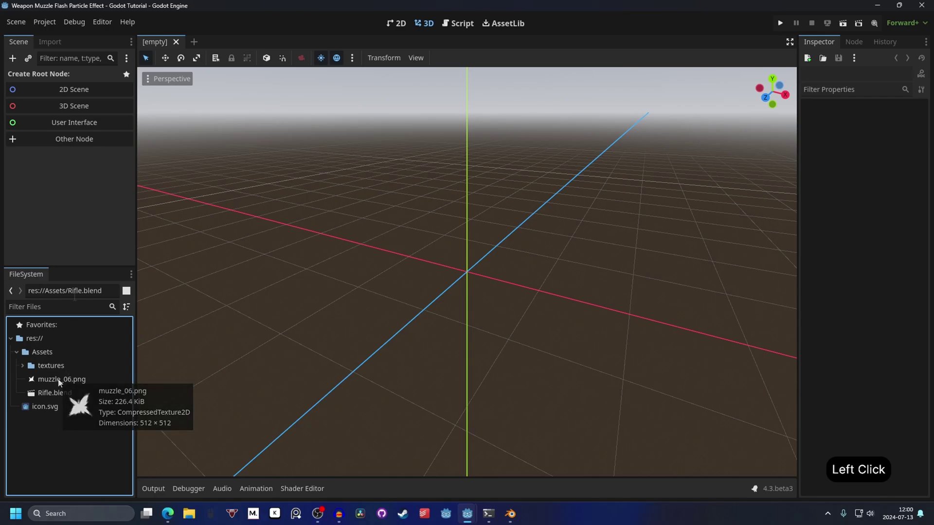
left_click(111, 109)
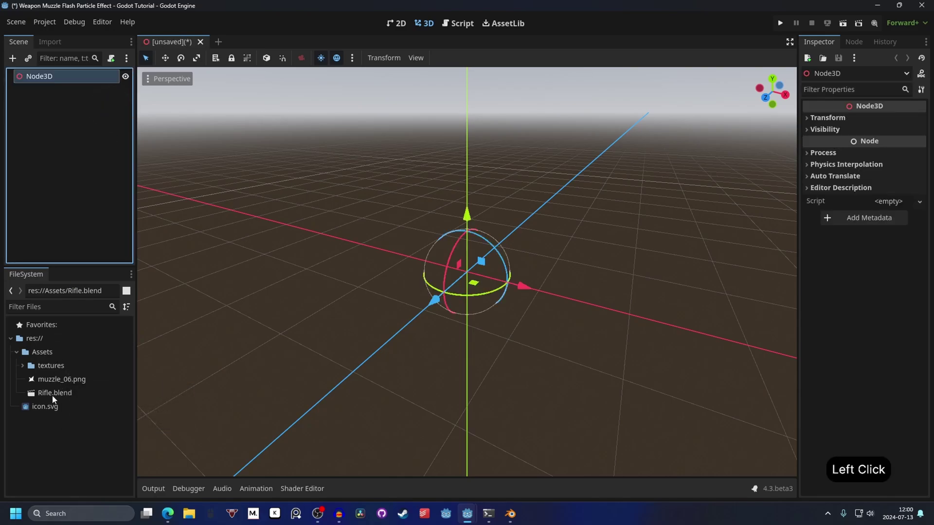
left_click(96, 390)
Add a GPUParticles3D child node under the Rifle2 node
key("f")
left_click(458, 188)
left_click(662, 186)
left_click(542, 196)
left_click(580, 194)
left_click(17, 60)
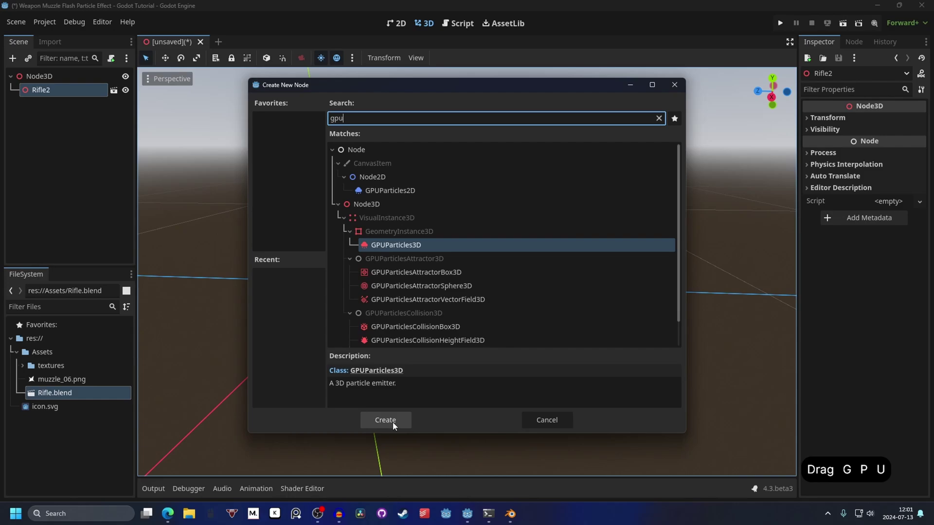
left_click(396, 426)
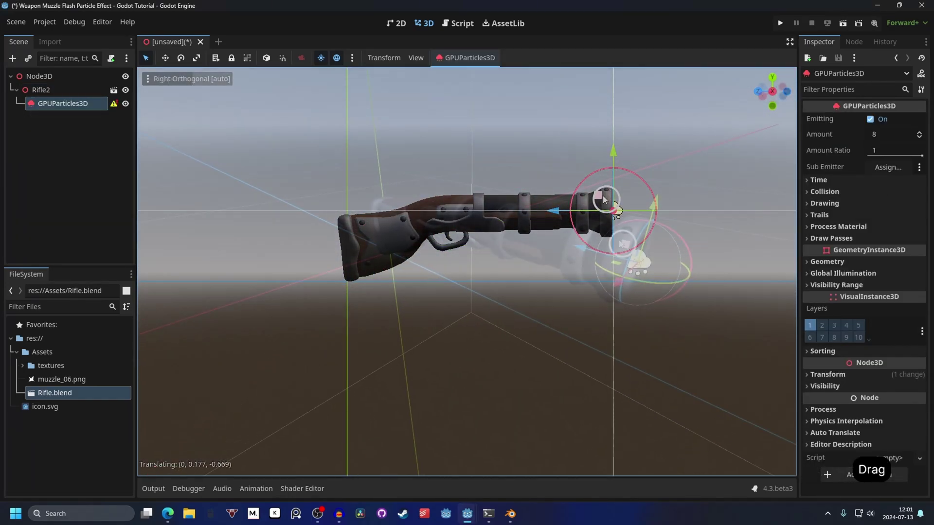
Move the emitter to the rifle's barrel tip using a side orthogonal view
left_click(463, 239)
left_click(450, 247)
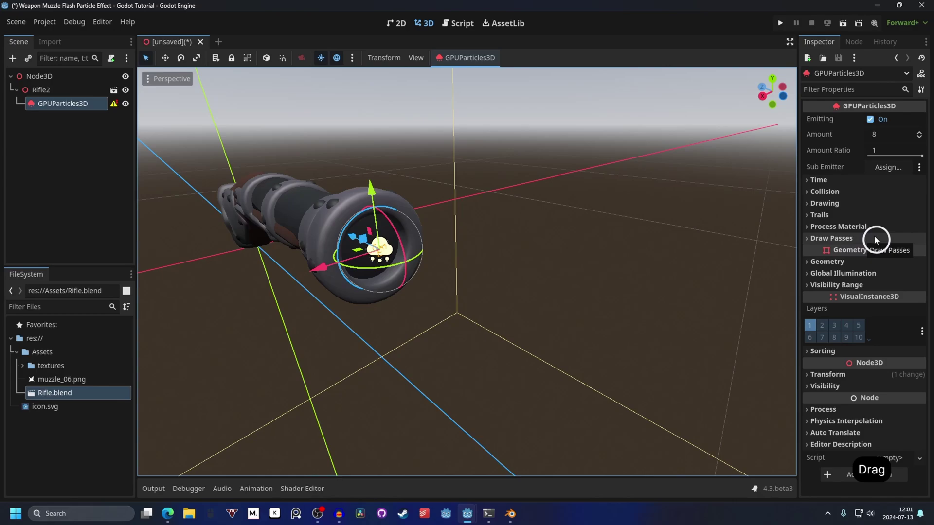
Assign a new mesh to Draw Pass 1 textured with muzzle_06.png and expand its material
left_click(872, 241)
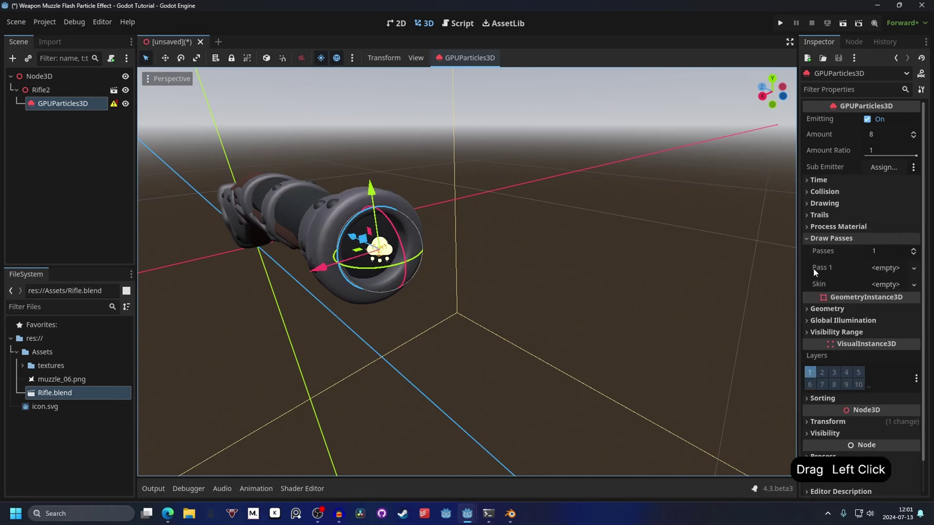
left_click(916, 271)
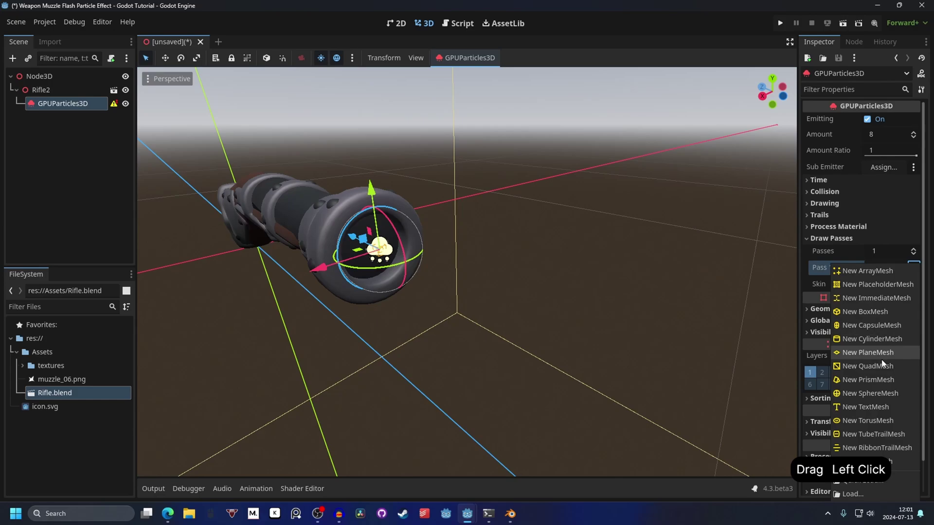
left_click(894, 281)
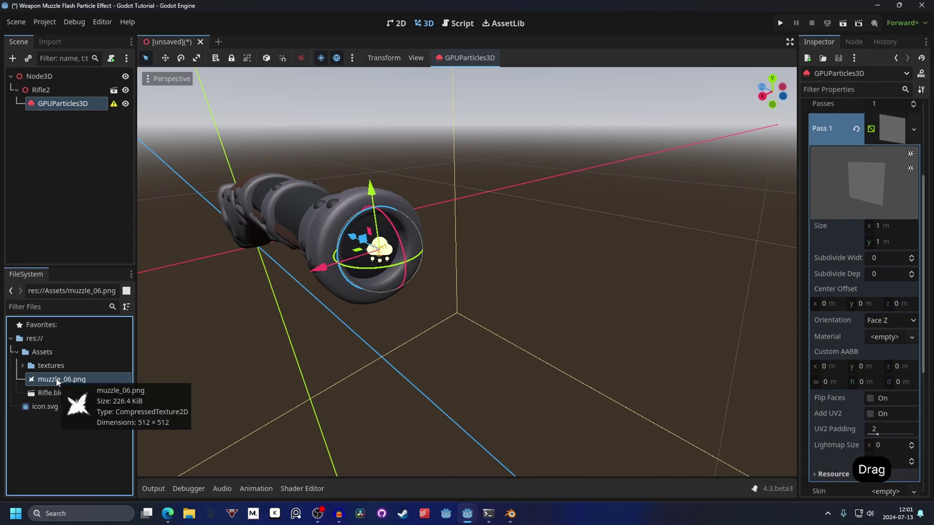
left_click(58, 383)
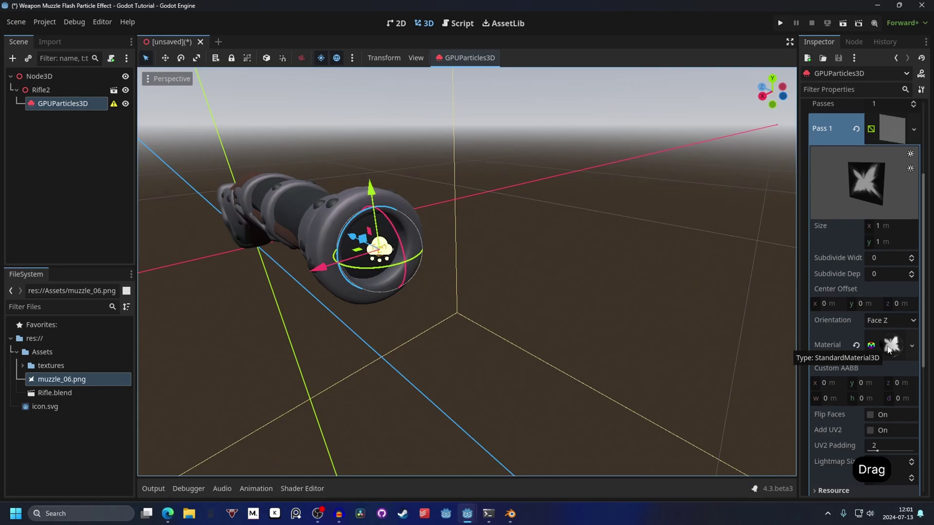
left_click(890, 350)
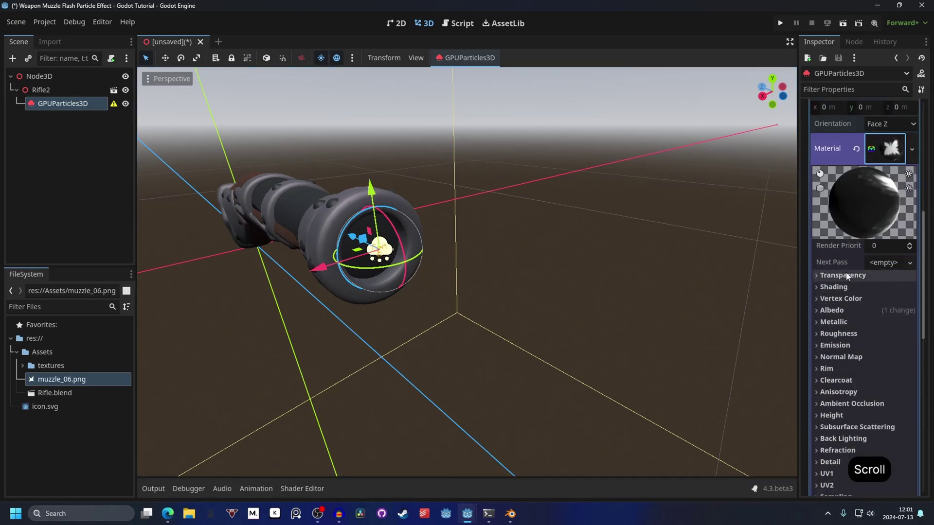
left_click(848, 277)
left_click(895, 292)
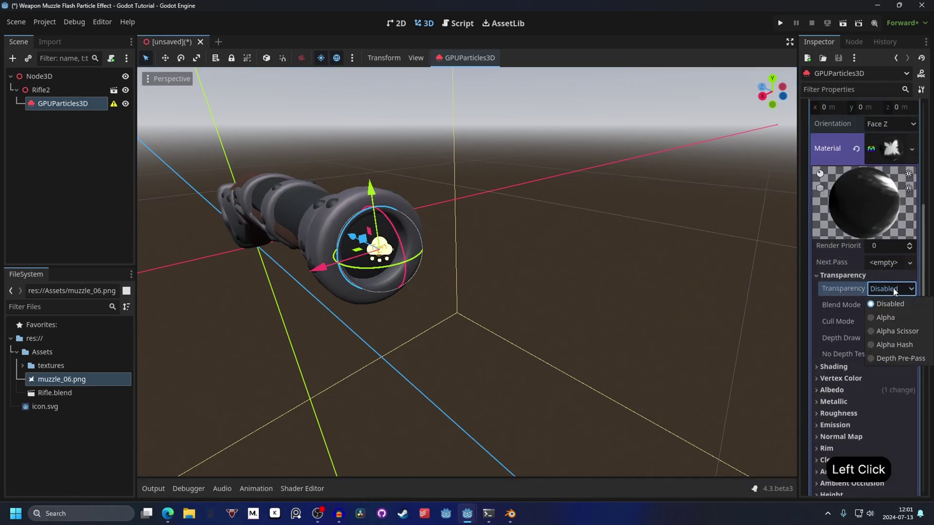
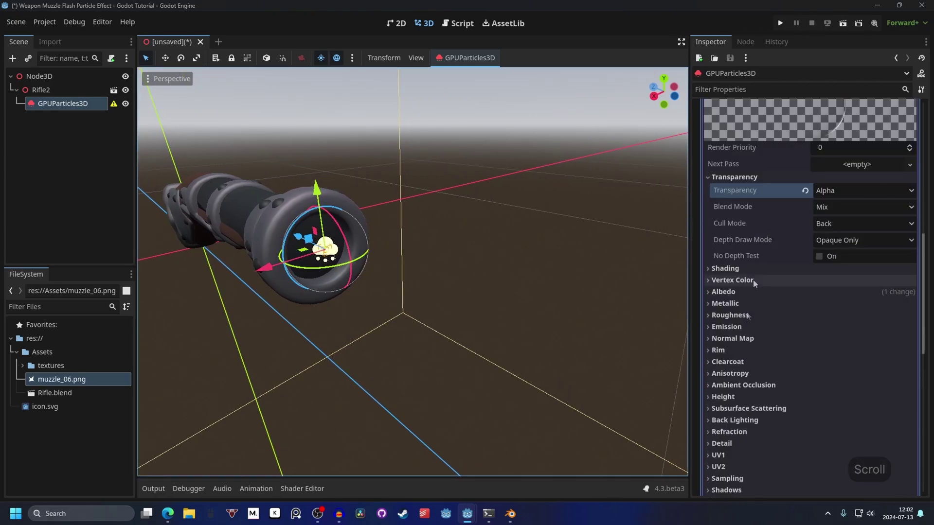
Set the material's Transparency to Alpha and tint its Albedo colour yellow
left_click(756, 283)
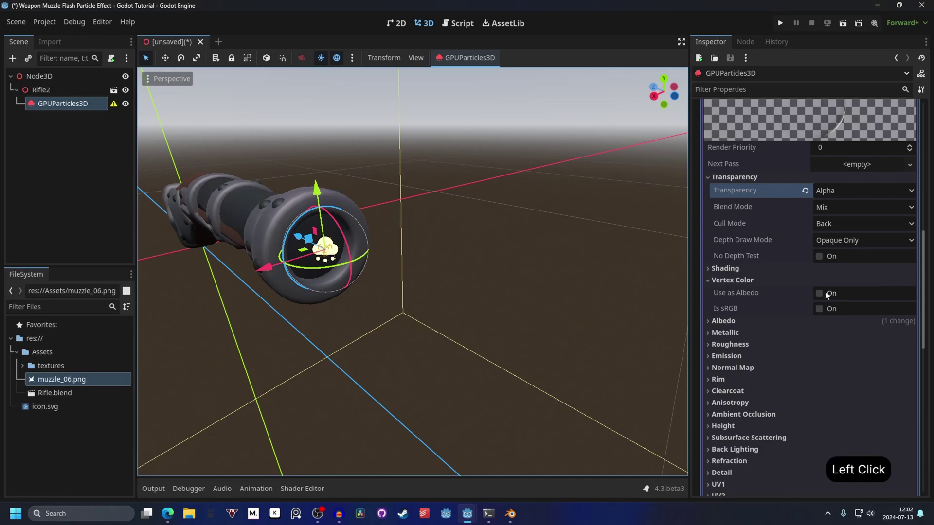
left_click(826, 295)
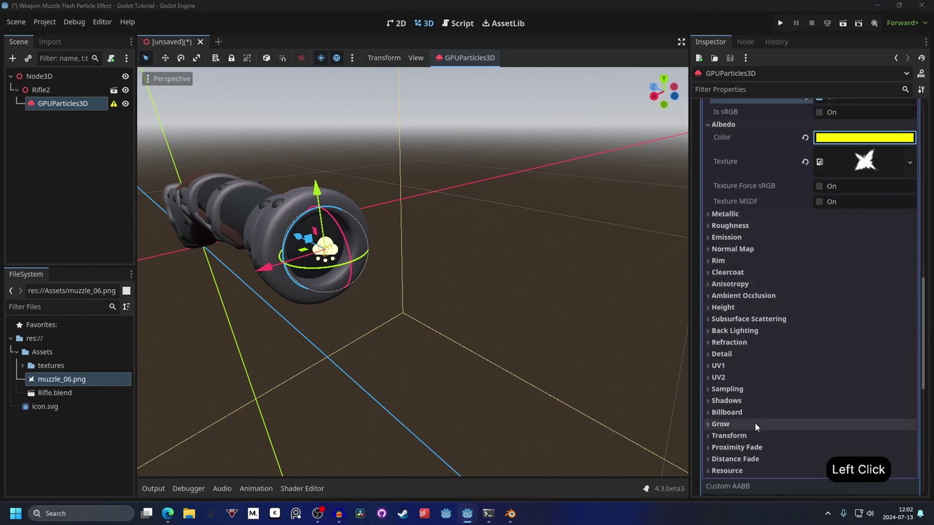
left_click(846, 382)
left_click(854, 434)
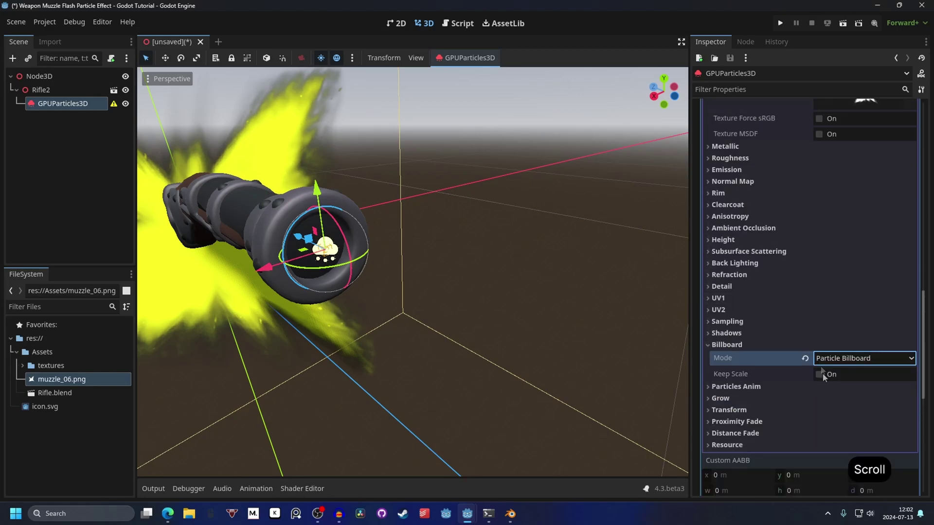
left_click(823, 378)
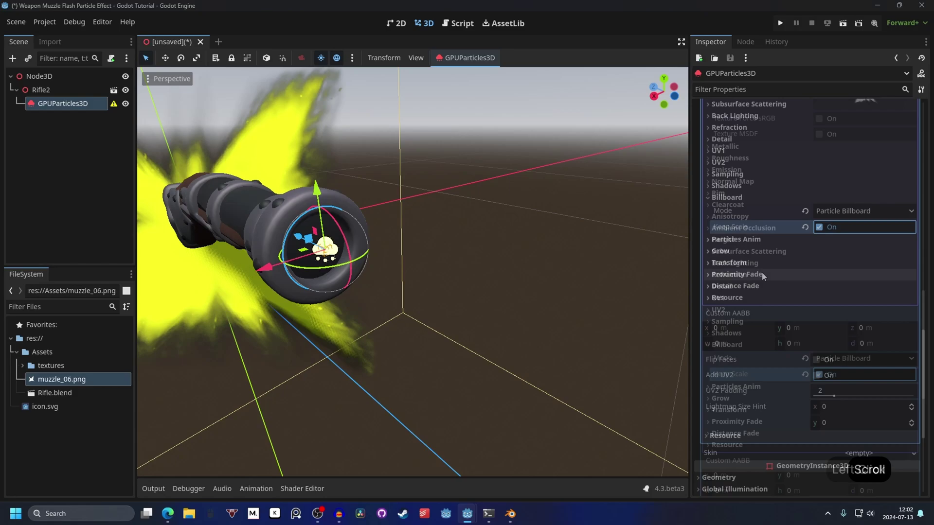
Adjust further albedo/vertex-colour material options, entering .1, and collapse back to the emitter properties
left_click(764, 279)
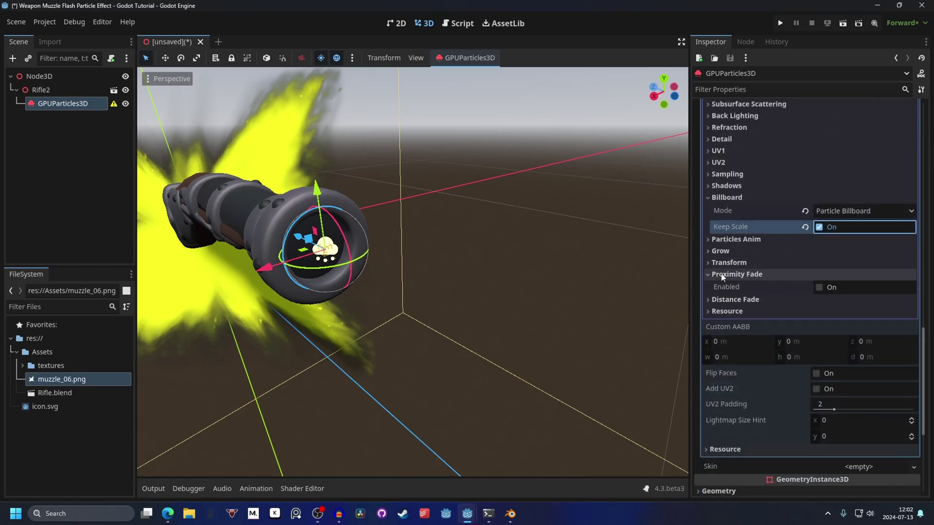
left_click(823, 294)
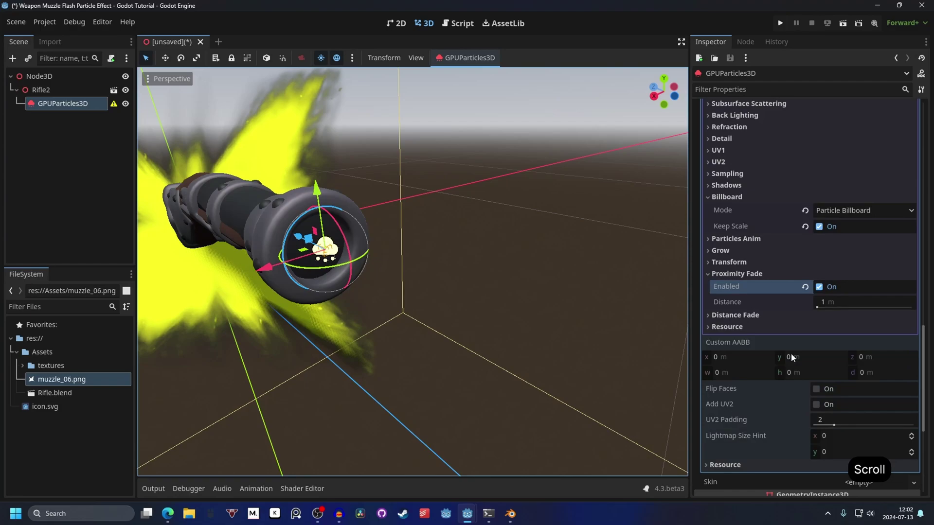
left_click(839, 300)
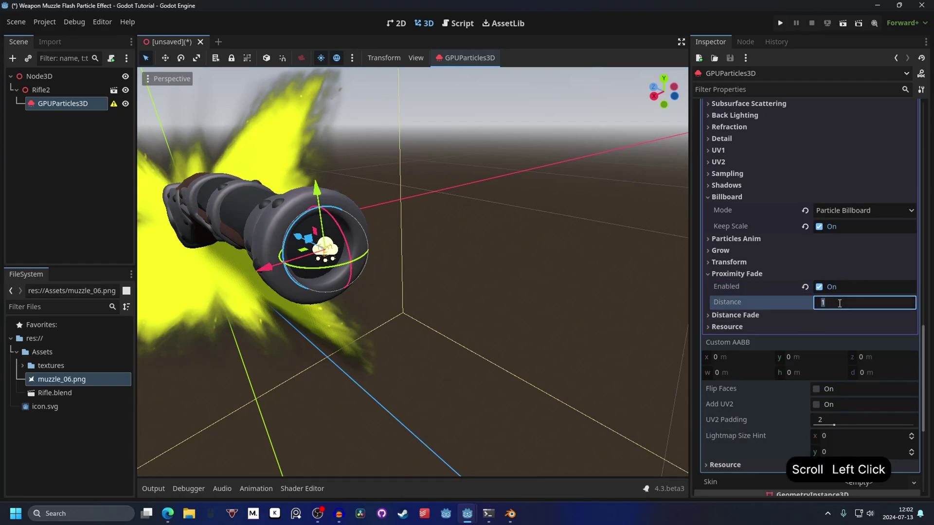
key(".")
key("1")
key("Return")
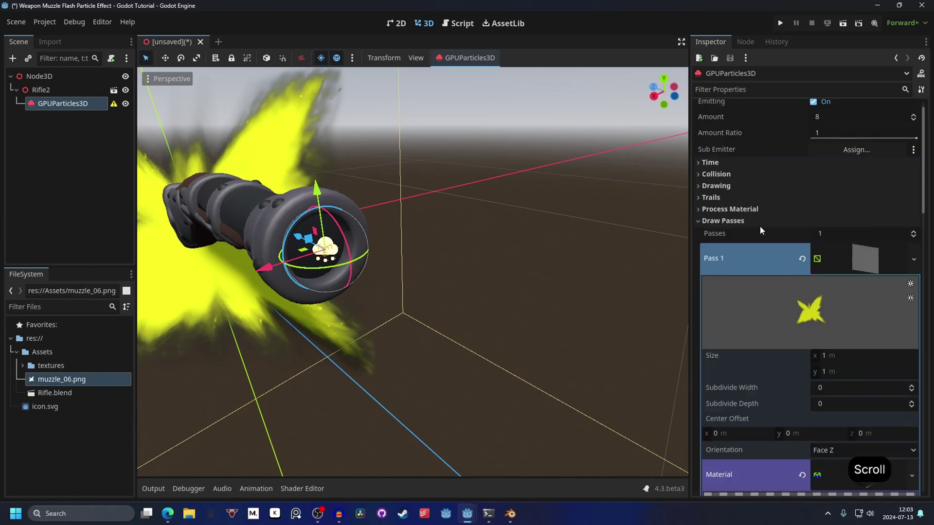
Work down the GPUParticles3D Inspector and expand the ParticleProcessMaterial settings
left_click(758, 223)
left_click(866, 260)
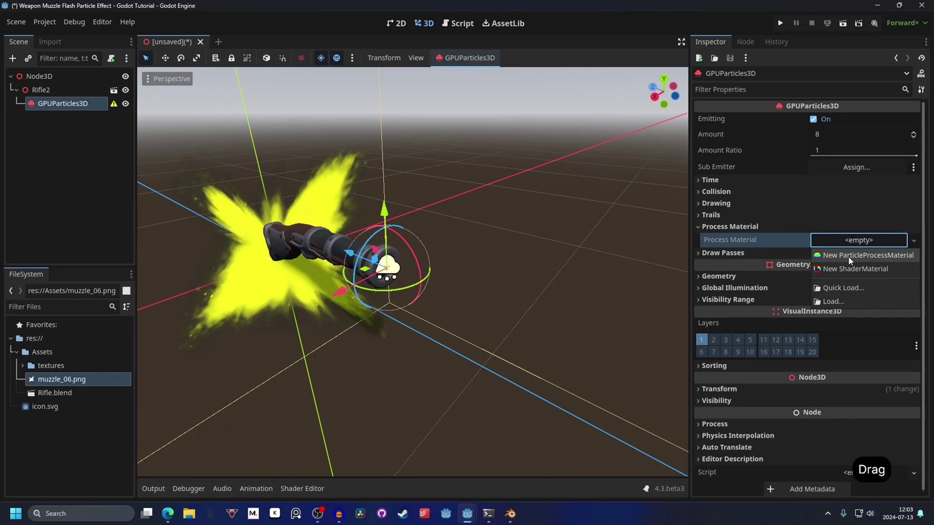
left_click(885, 261)
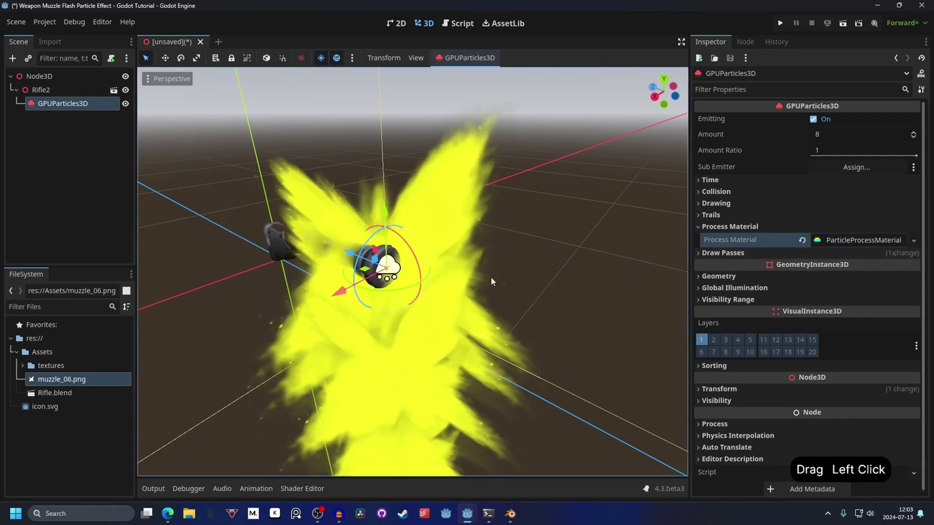
left_click(846, 243)
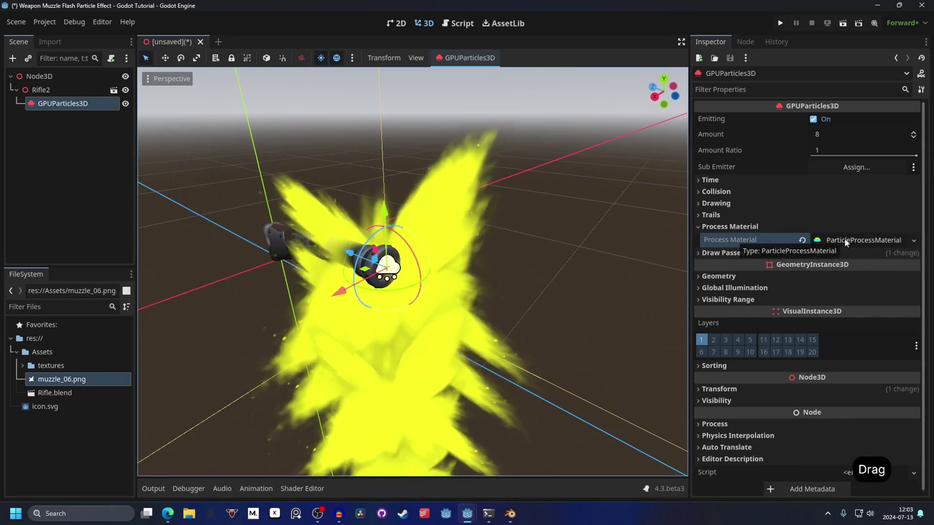
double_click(846, 243)
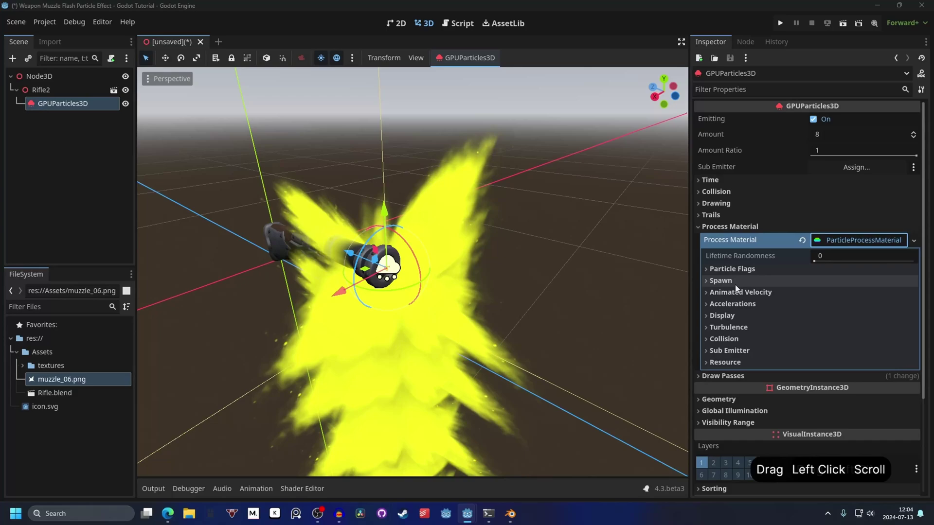
left_click(748, 284)
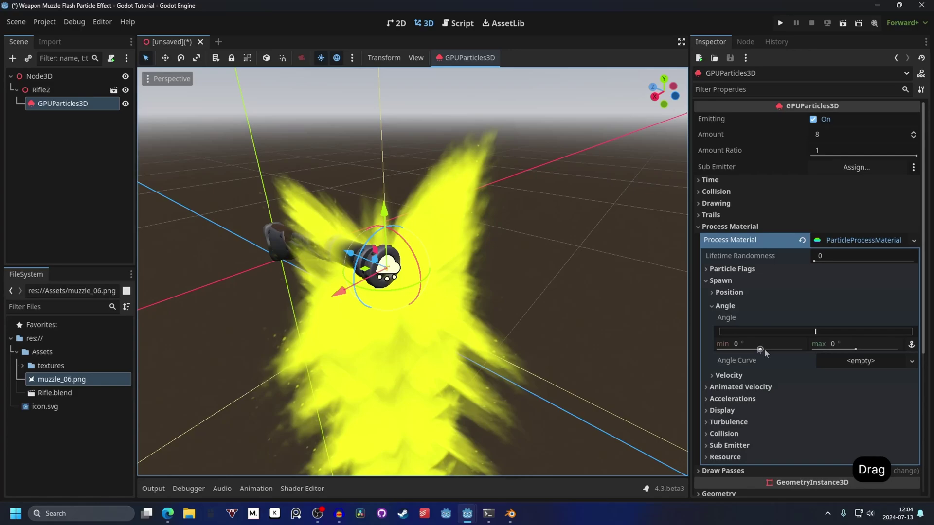
left_click(760, 349)
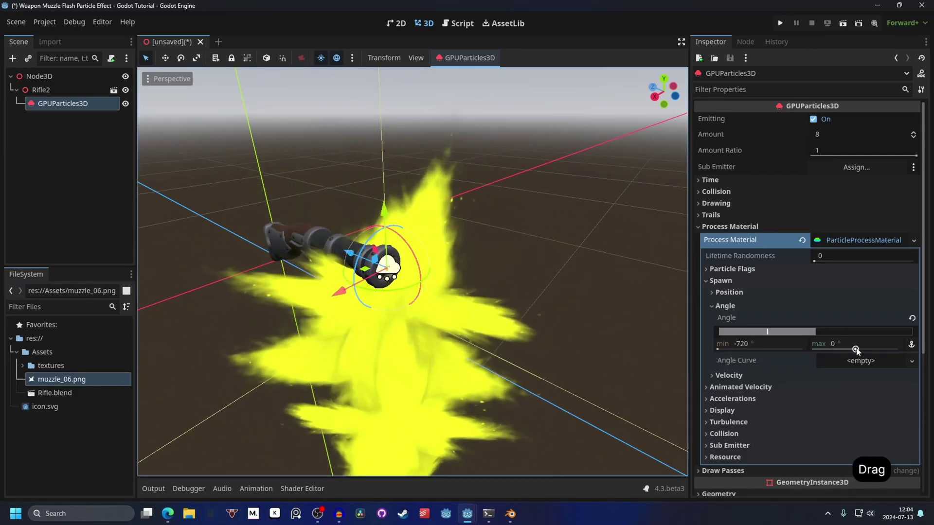
left_click(859, 351)
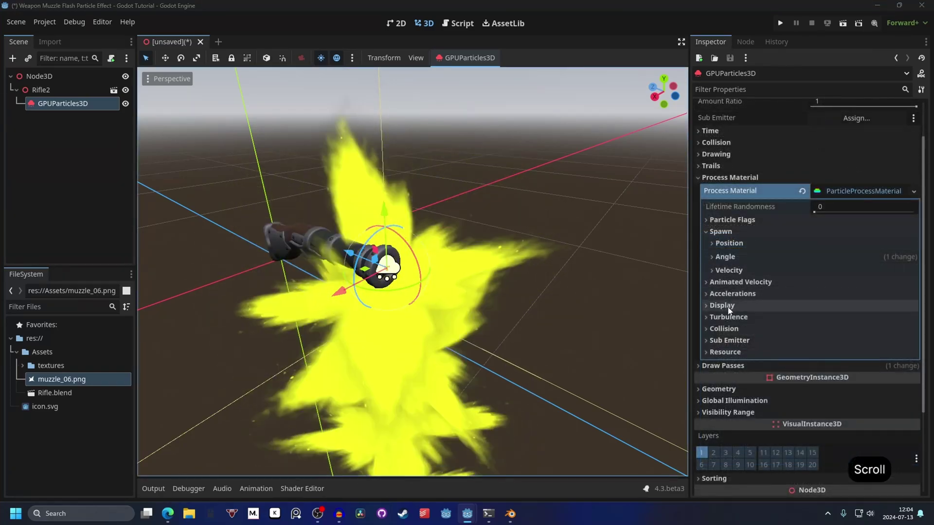
Assign a new CurveTexture to Display > Scale Curve and collapse its details
left_click(744, 297)
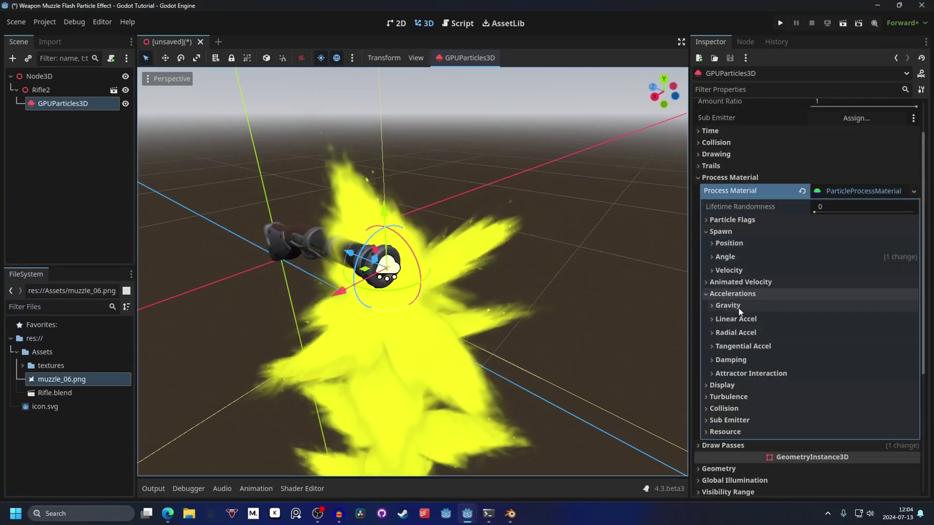
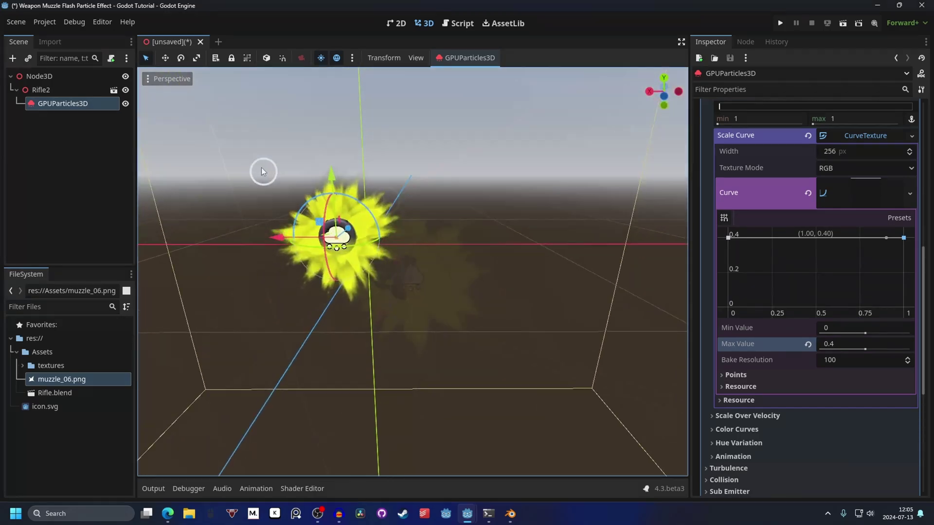
left_click(367, 178)
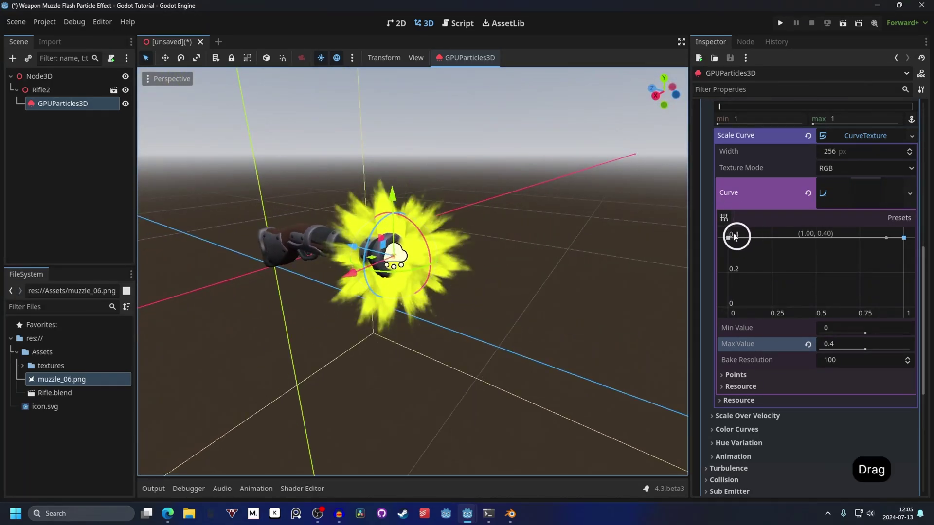
left_click(733, 239)
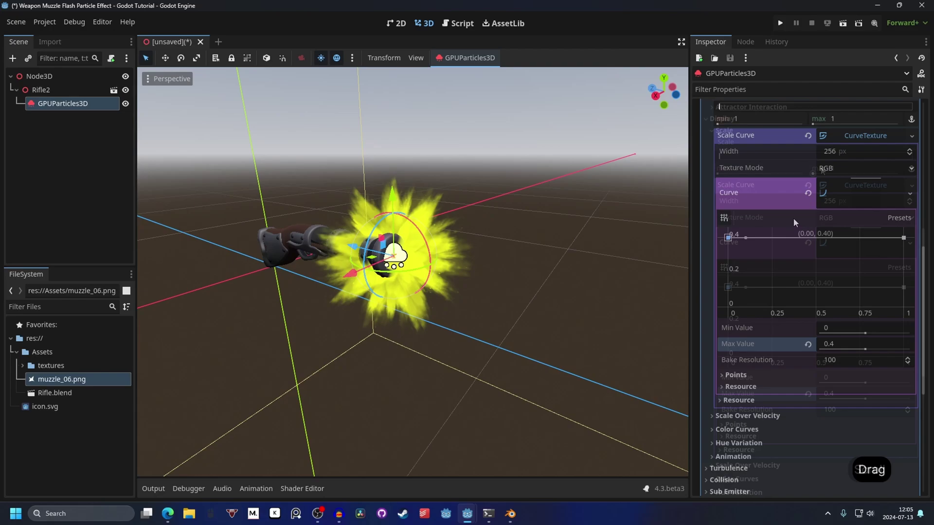
Set the particle Gravity to 0,0,0 and return to the Display settings
left_click(869, 189)
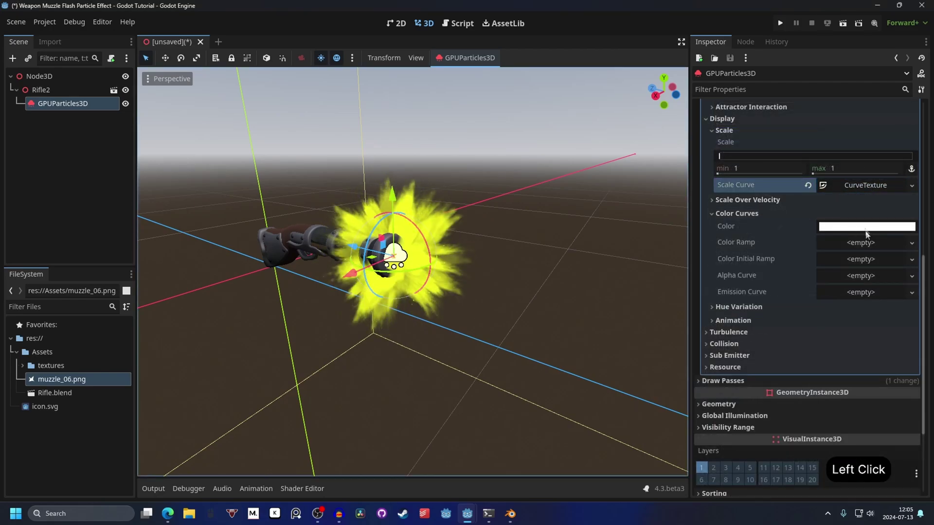
key("ctrl+v")
key("Return")
left_click(858, 230)
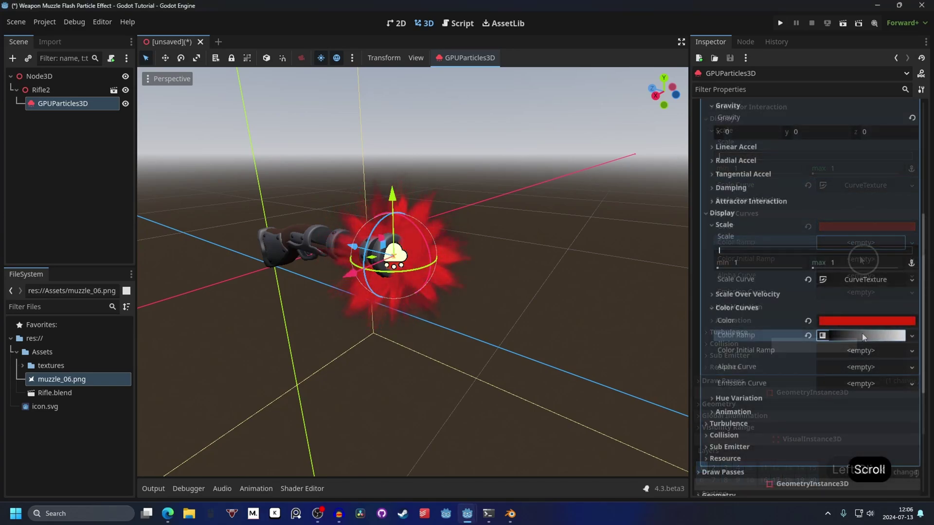
left_click(865, 337)
left_click(855, 254)
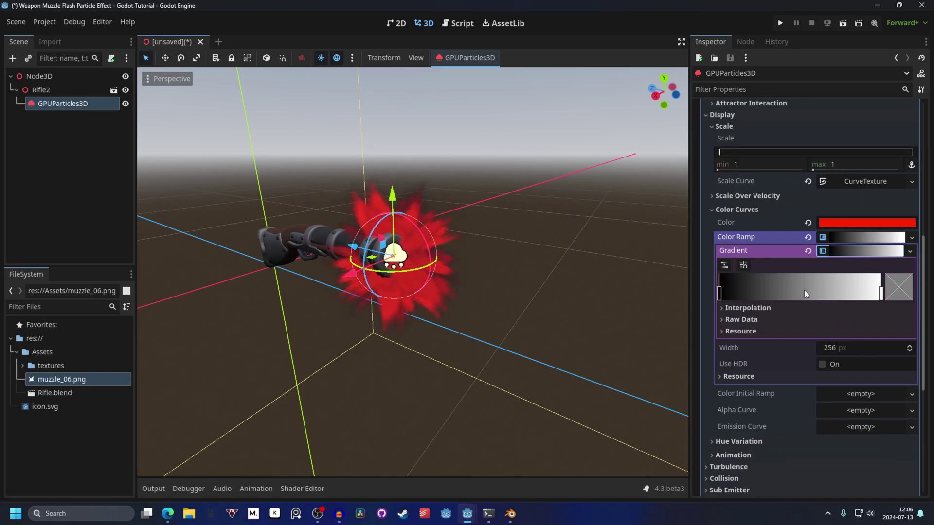
Change the particle Color to a fiery orange-red in the colour picker
left_click(806, 296)
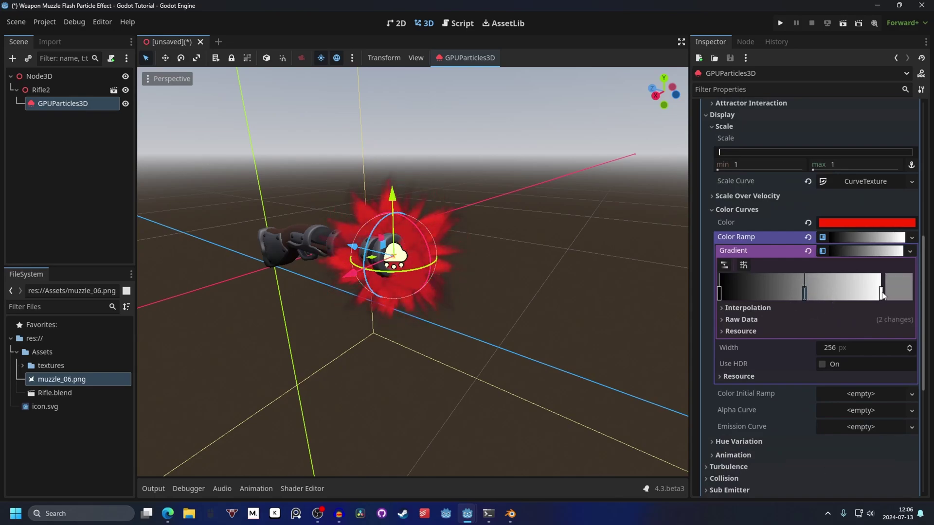
left_click(883, 297)
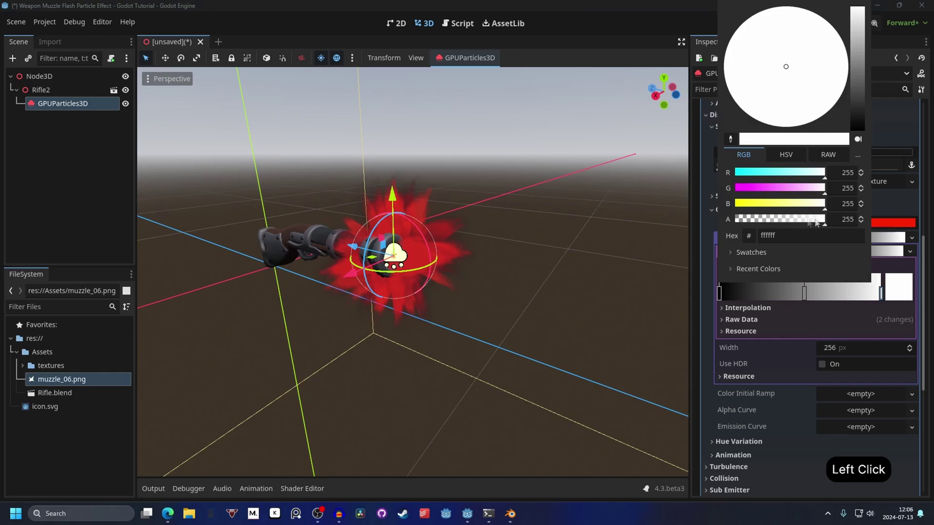
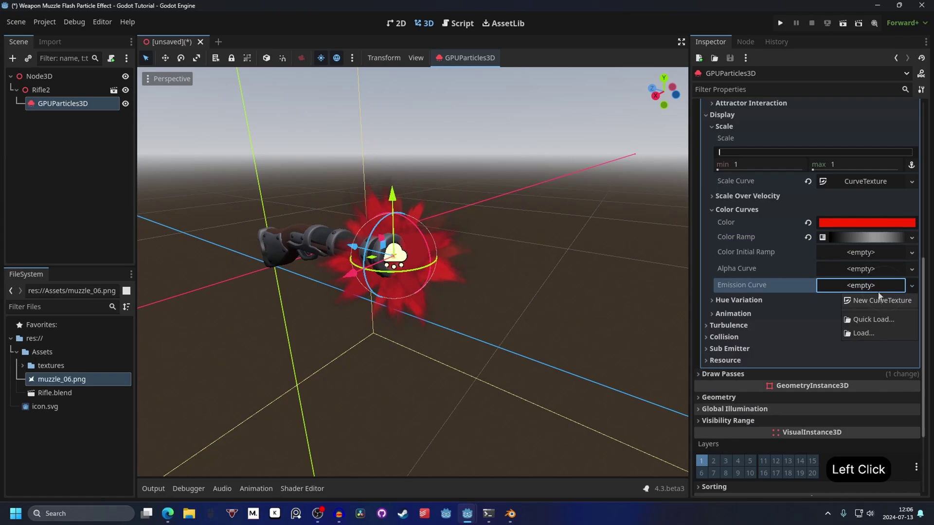
left_click(881, 305)
left_click(862, 289)
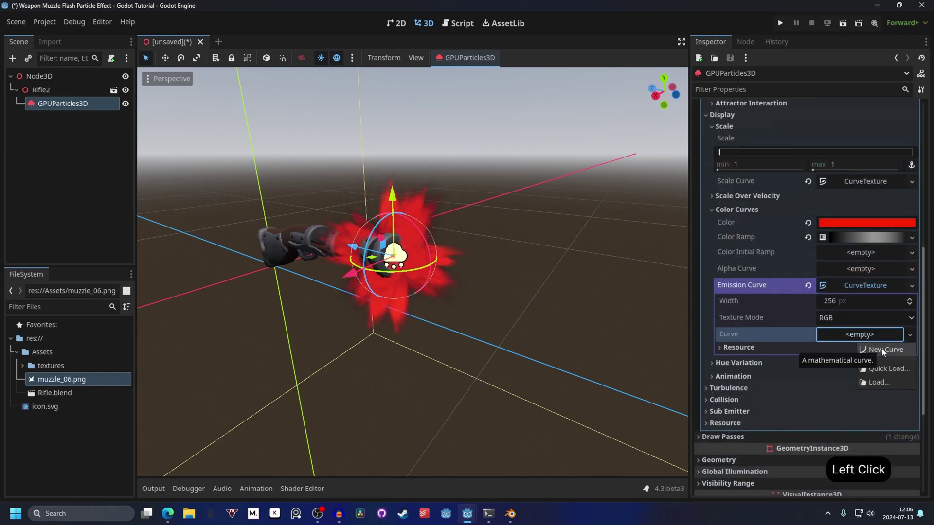
Edit the Scale Curve so it starts at 25, giving a large orange burst
left_click(884, 352)
left_click(855, 344)
left_click(845, 299)
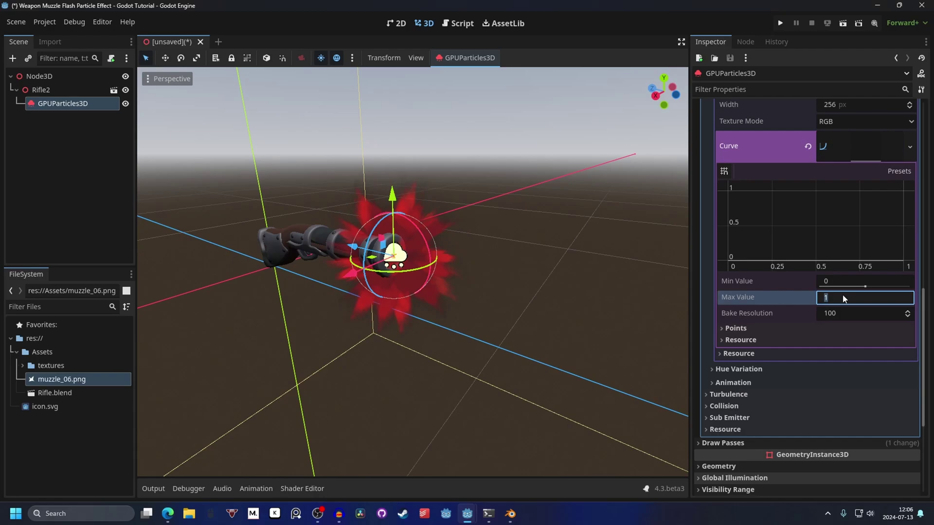
key("Return")
left_click(797, 223)
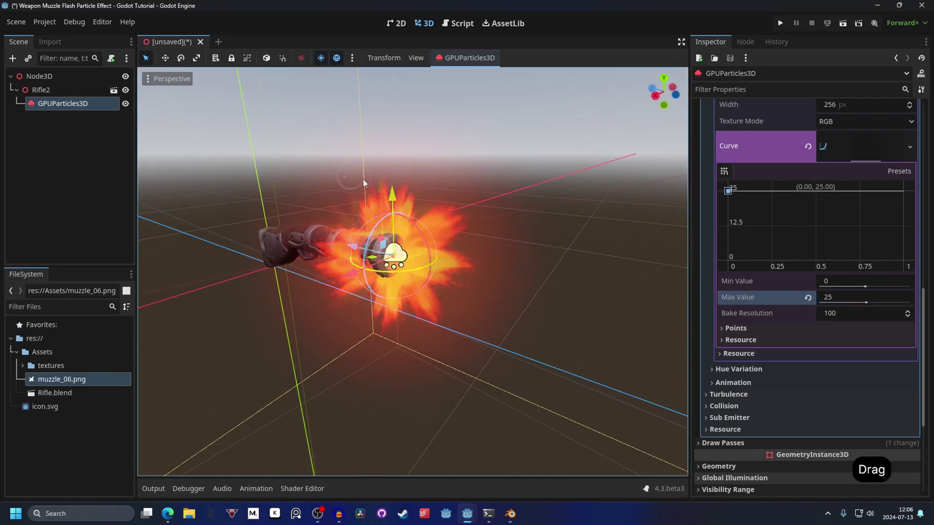
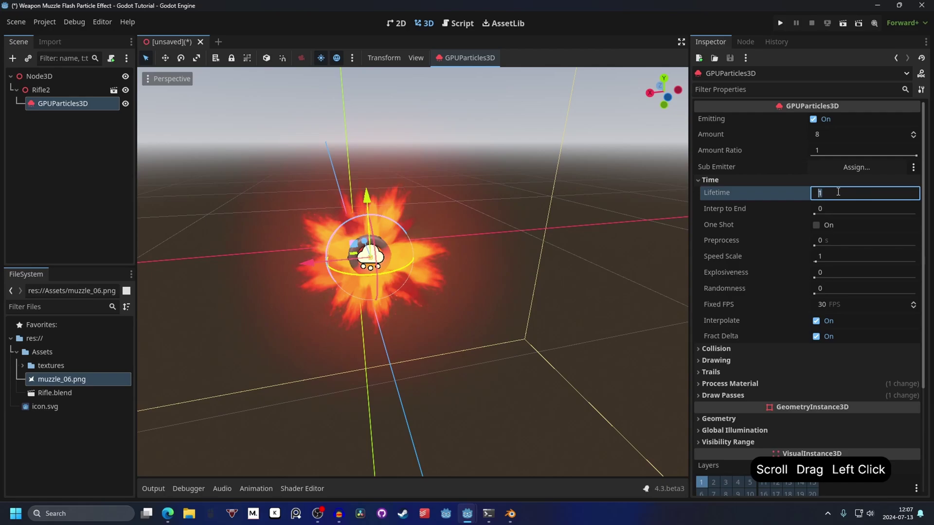
Set the emitter Amount to 1 and Time > Lifetime to 1 second
key(".")
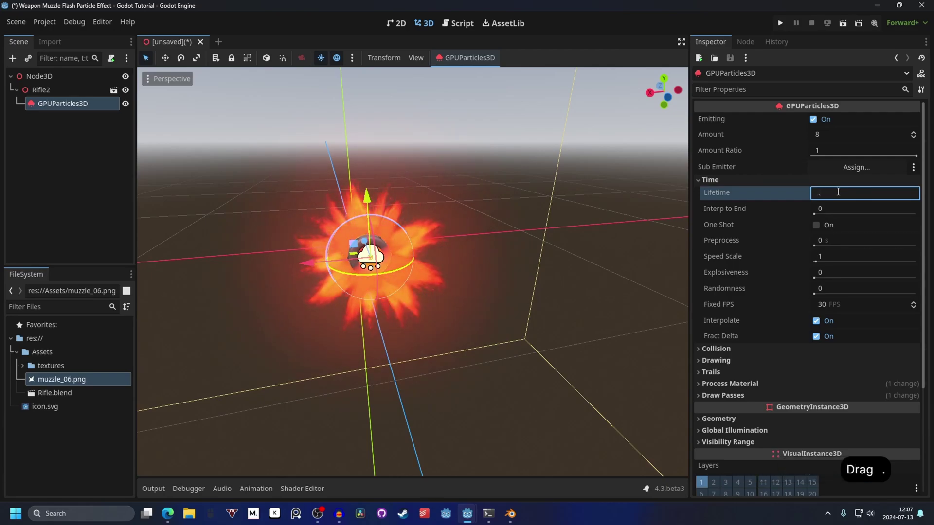
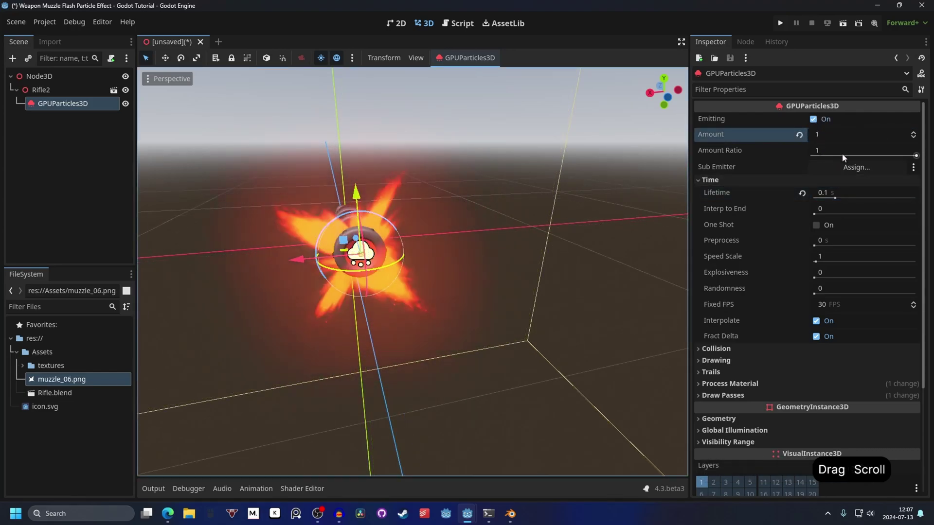
left_click(837, 194)
key("1")
key("Return")
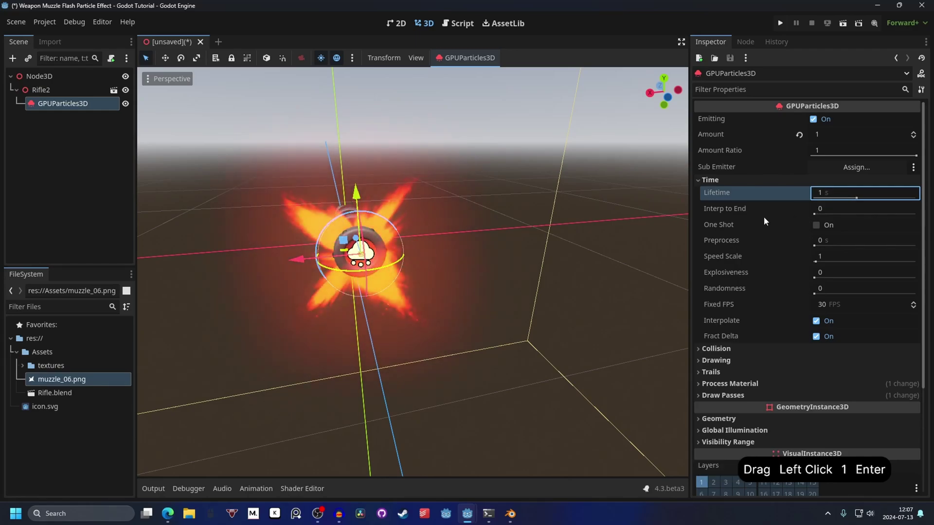
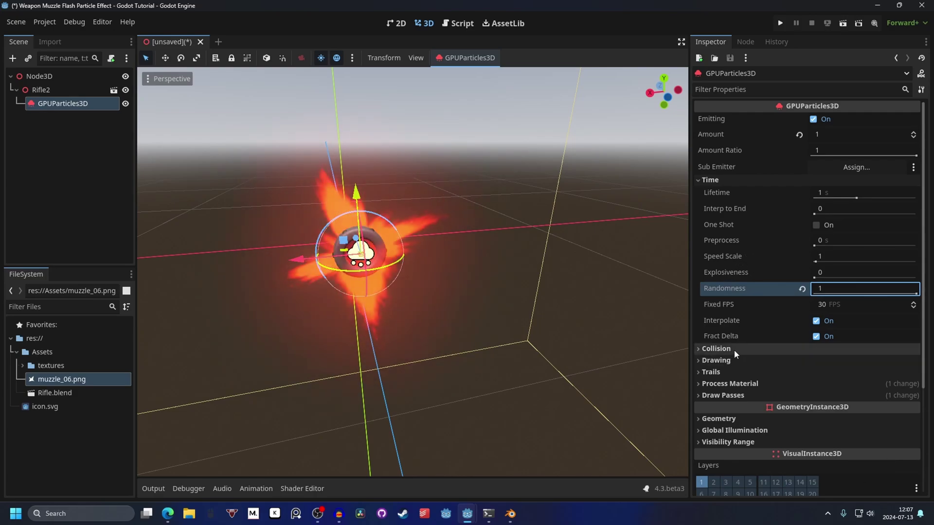
left_click(747, 365)
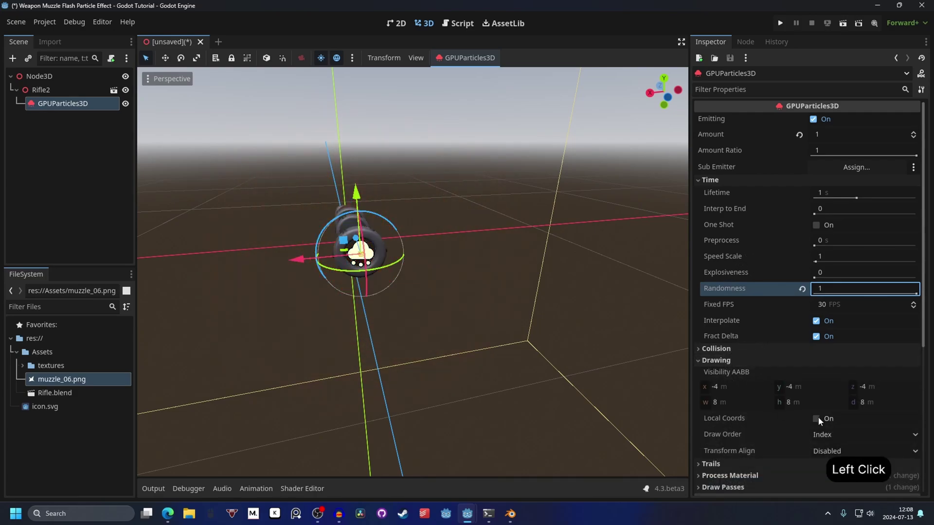
left_click(528, 275)
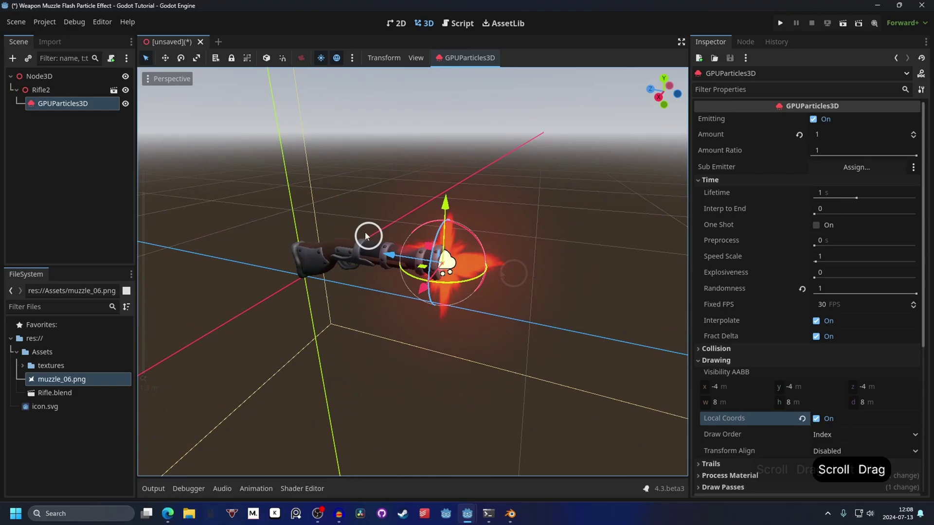
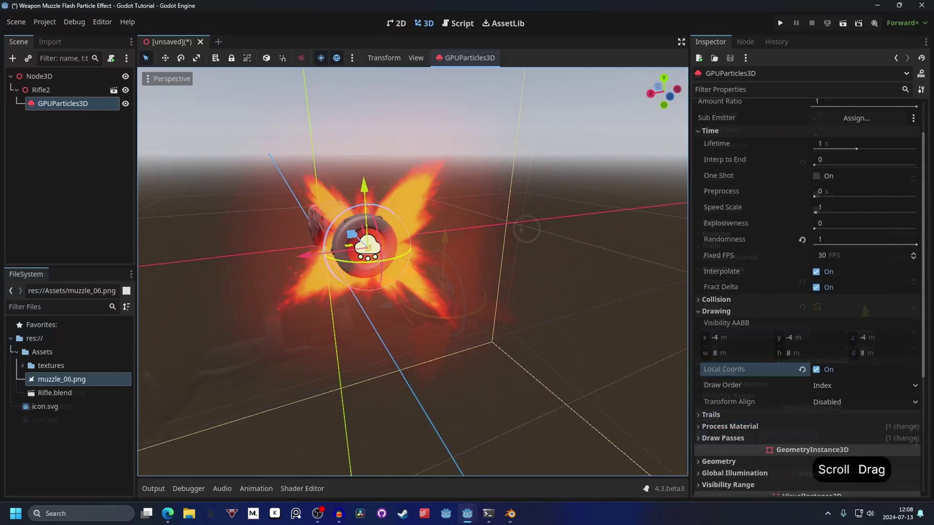
Swap the flash texture to muzzle_03.png and save the scene as example.tscn
left_click(530, 228)
left_click(518, 287)
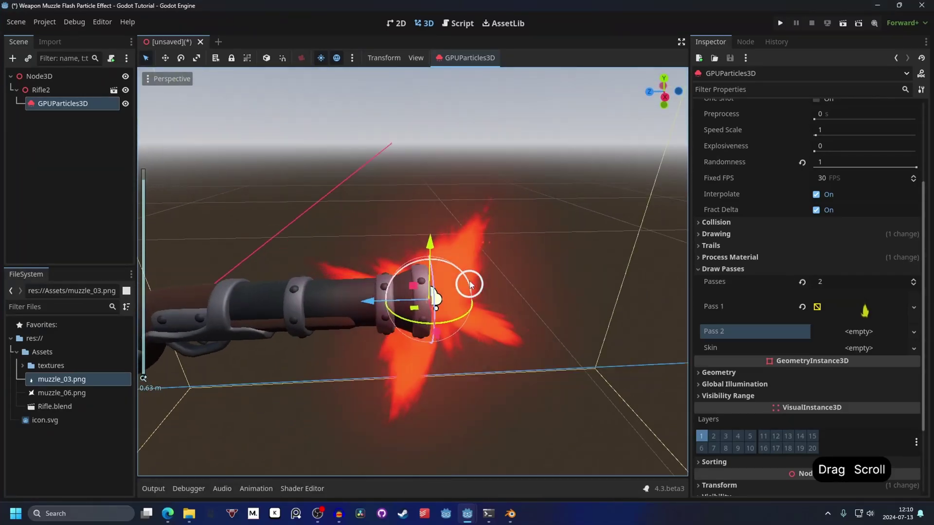
left_click(660, 277)
left_click(857, 307)
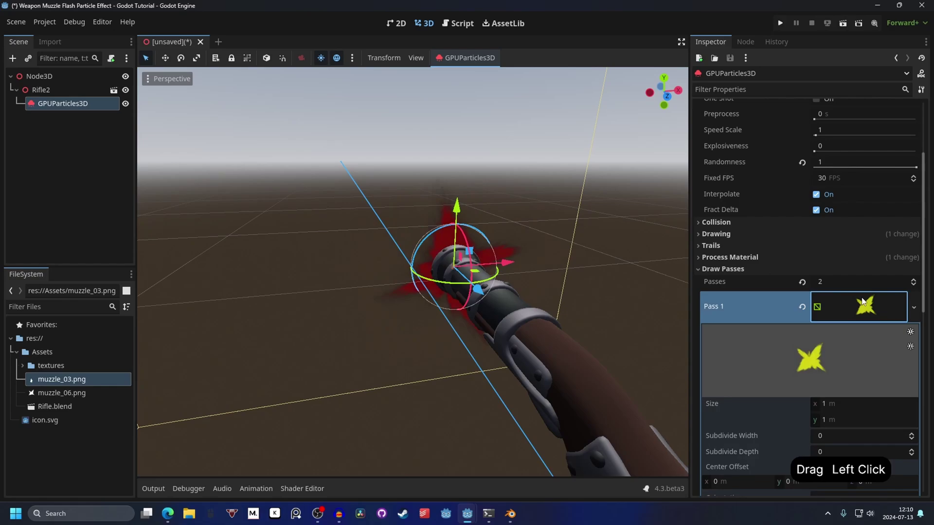
left_click(871, 378)
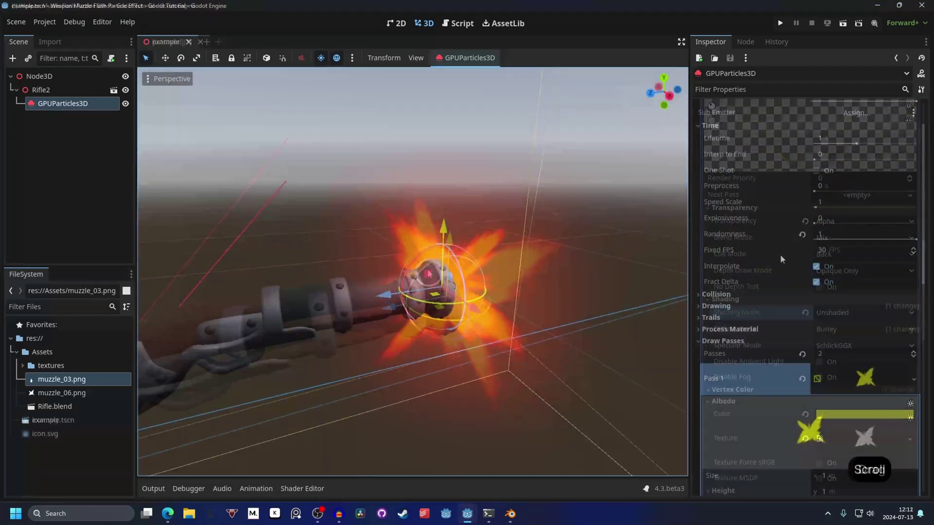
Turn Emitting off, set Lifetime to 0.1 s, then re-enable Emitting to replay the flash
left_click(836, 196)
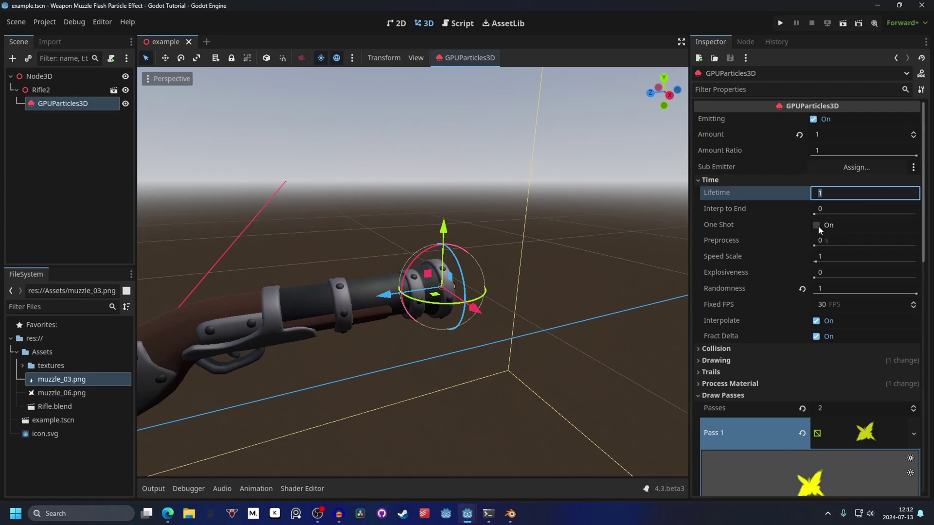
left_click(821, 231)
left_click(379, 243)
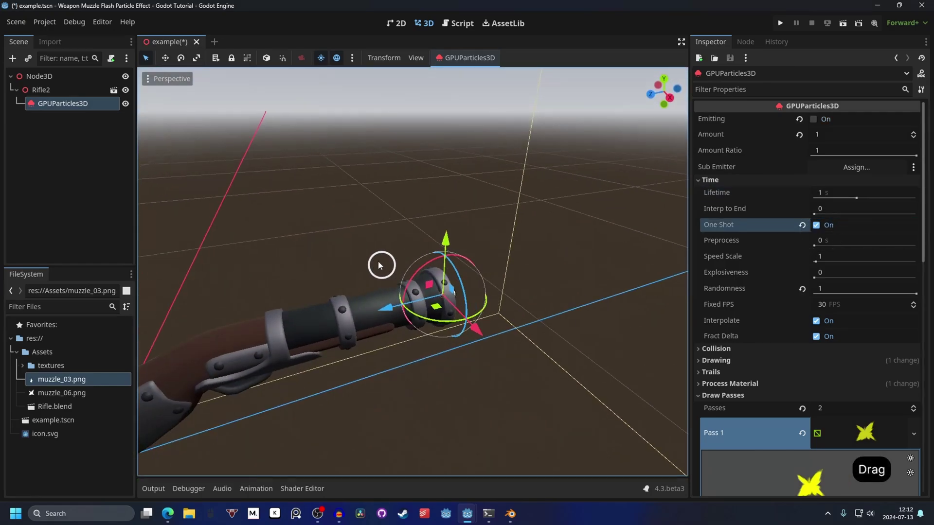
left_click(380, 266)
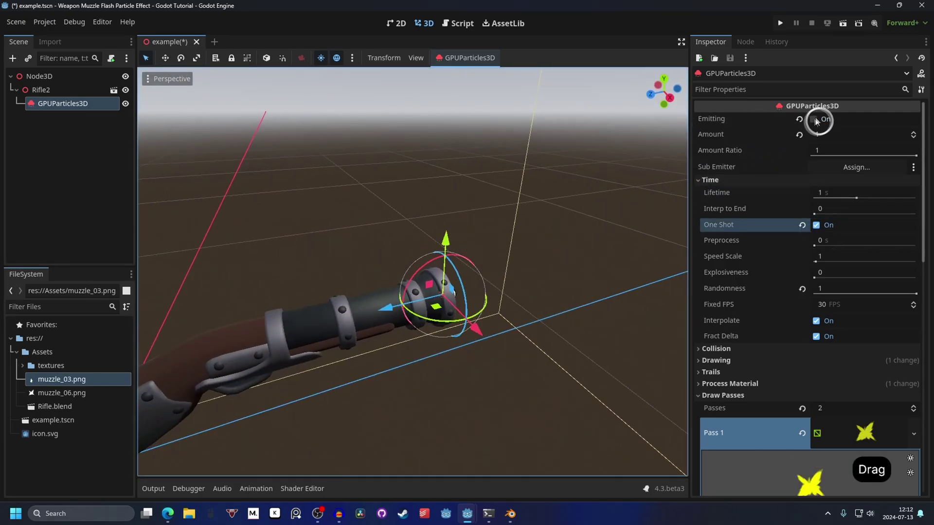
left_click(817, 121)
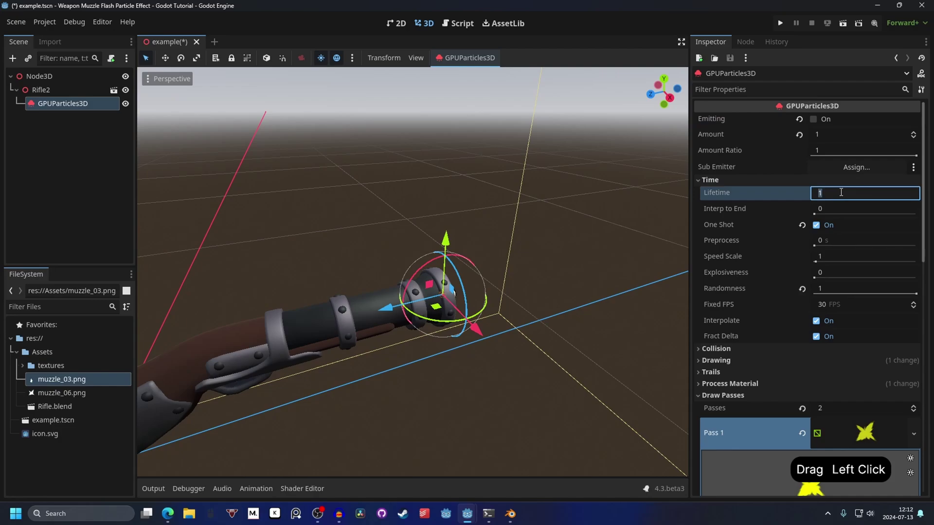
key("Return")
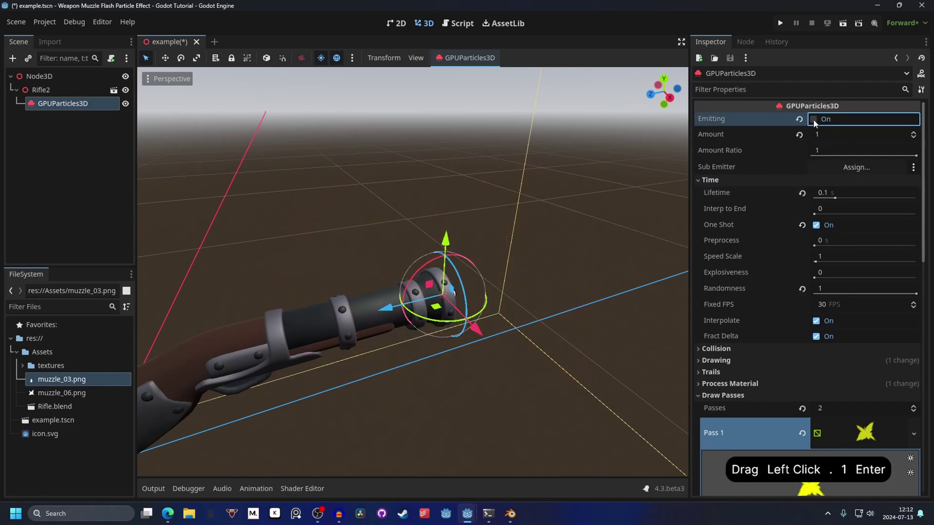
left_click(521, 227)
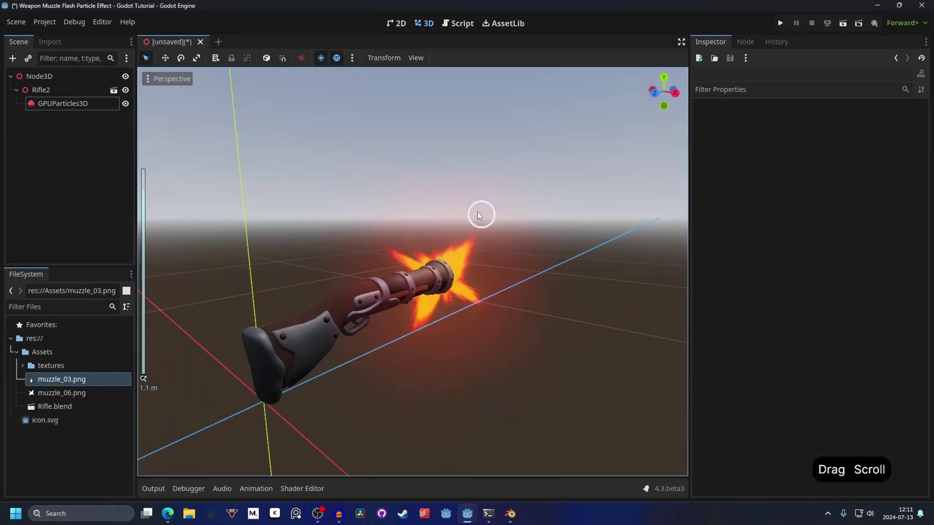
Select ActionsAnim and scrub Rifle_Fire_Anim from 0.1 to 0.3 seconds to preview the muzzle flash
left_click(713, 217)
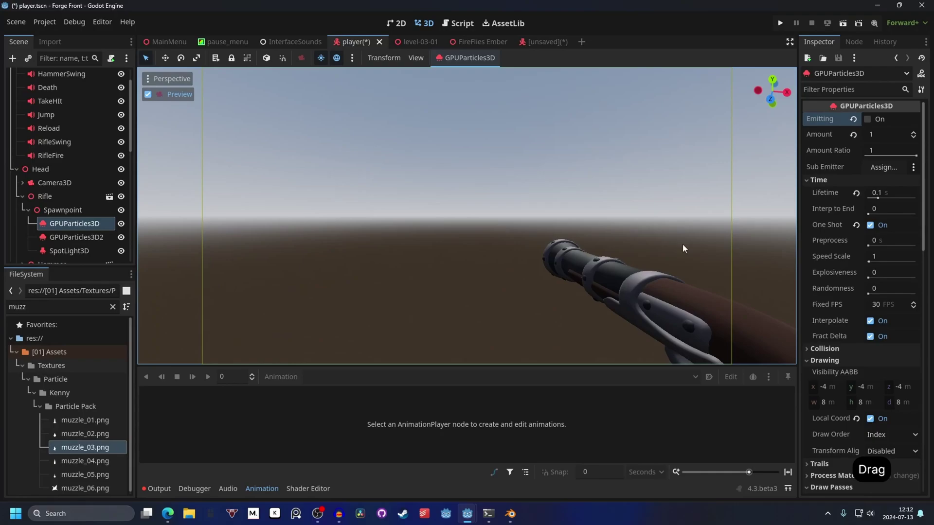
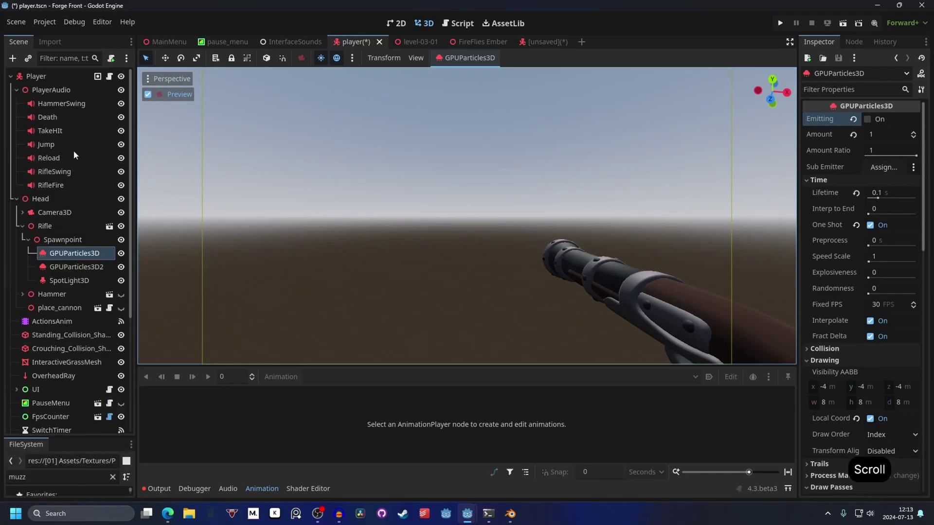
left_click(66, 324)
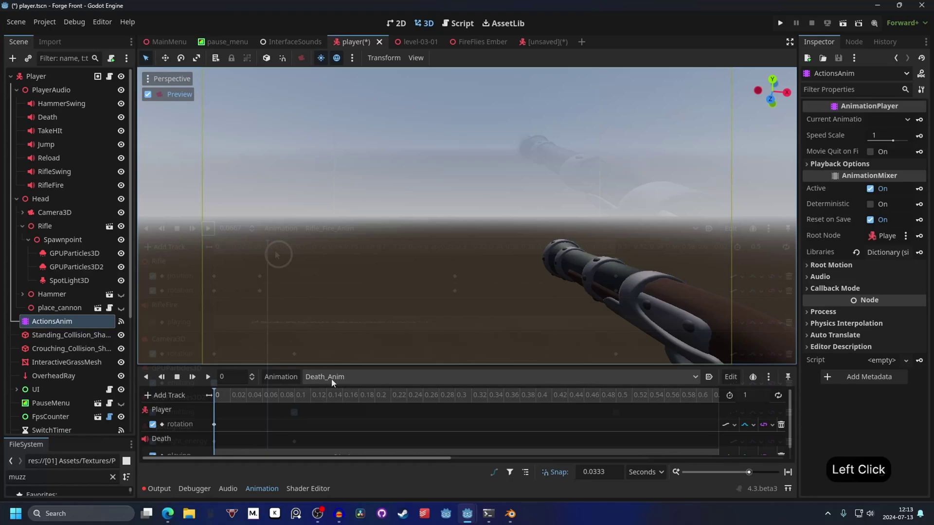
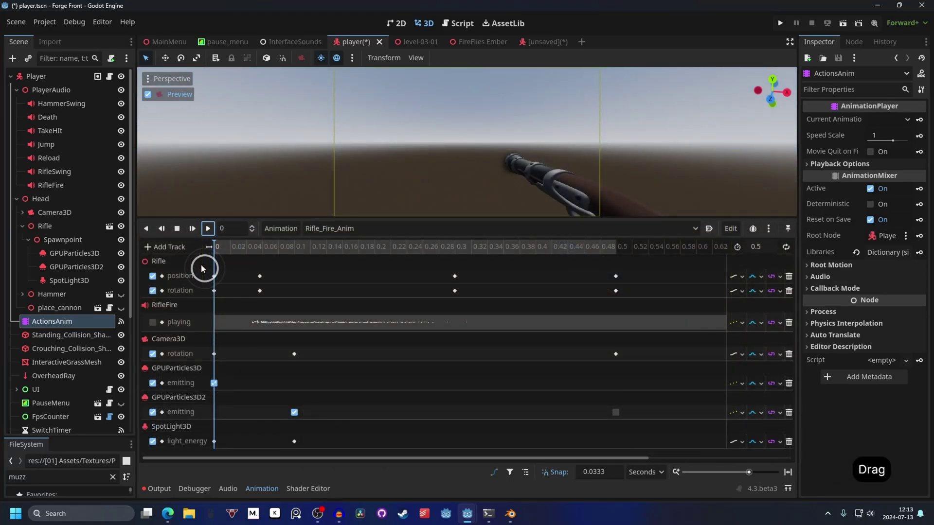
left_click(228, 252)
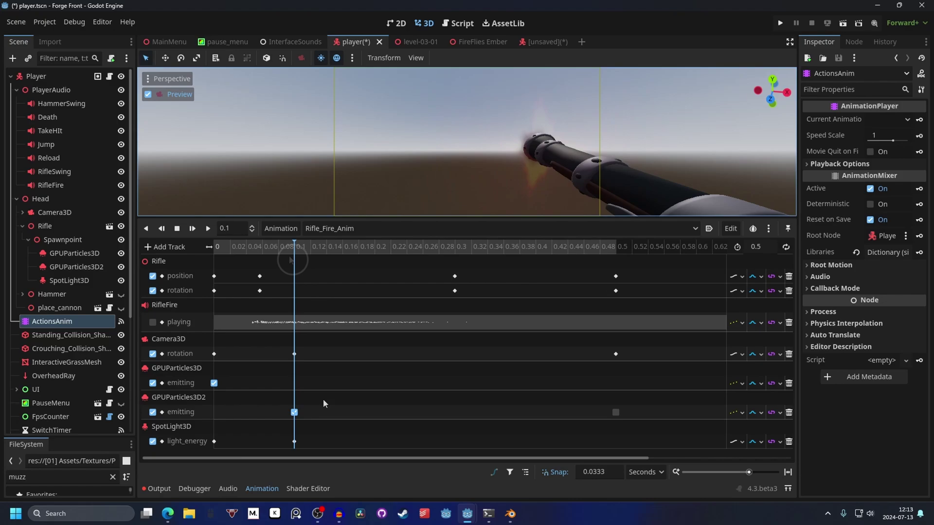
left_click(300, 252)
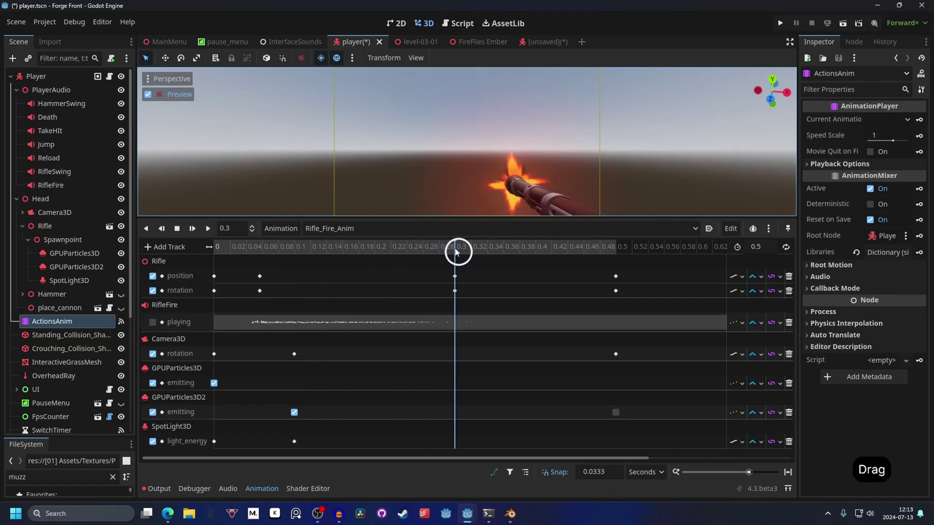
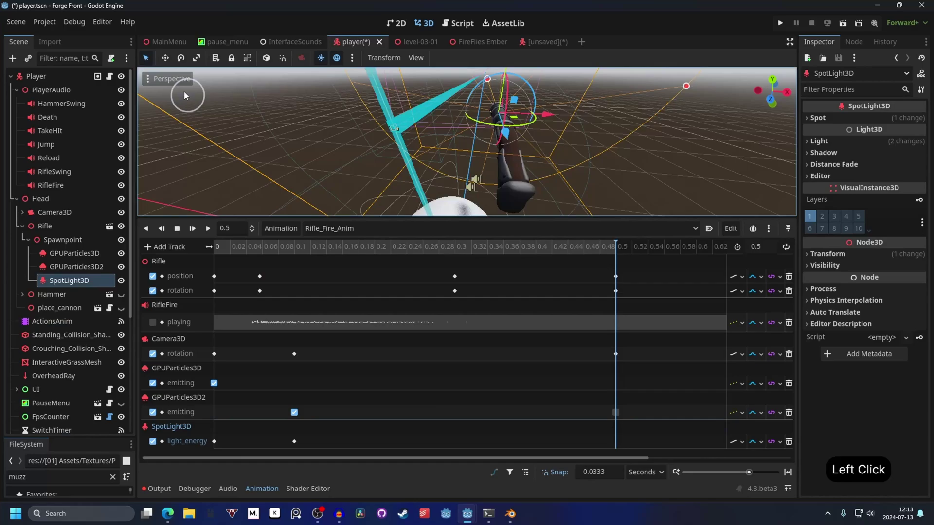
left_click(551, 141)
left_click(531, 208)
left_click(449, 141)
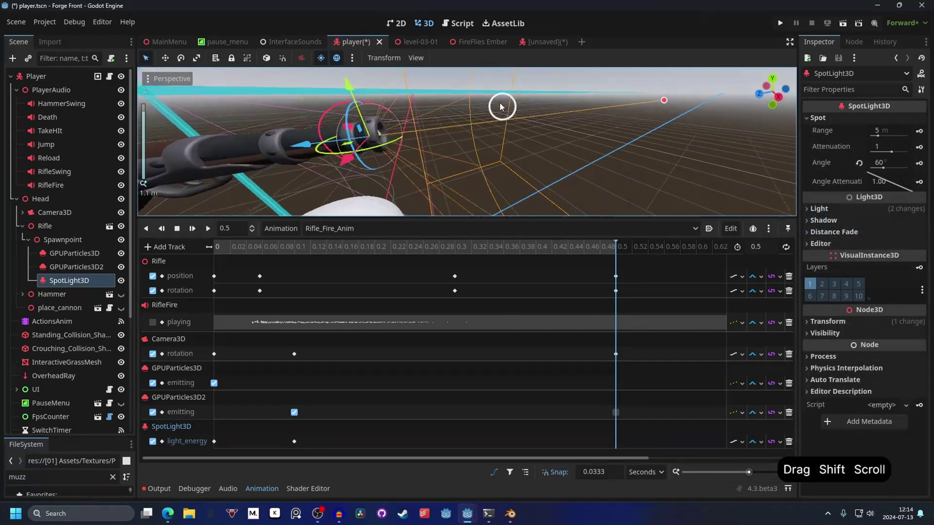
left_click(543, 109)
left_click(491, 128)
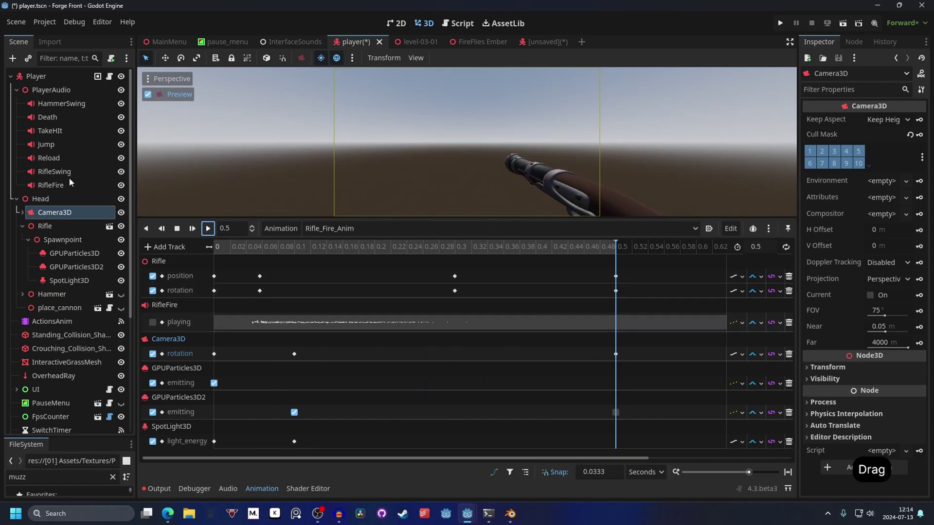
Show RifleFire's Randomizer stream (random pitch 1.2) and scrub the fire animation to about 0.13 seconds
left_click(247, 249)
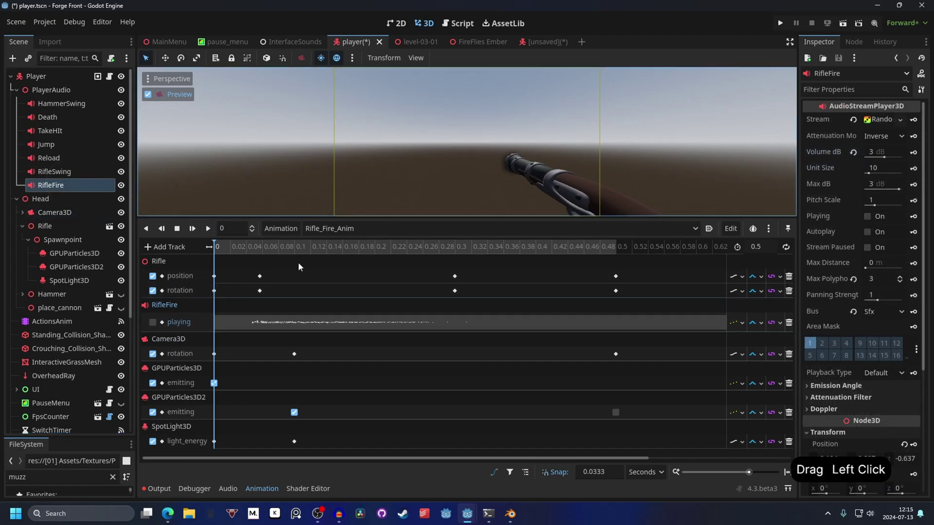
left_click(254, 246)
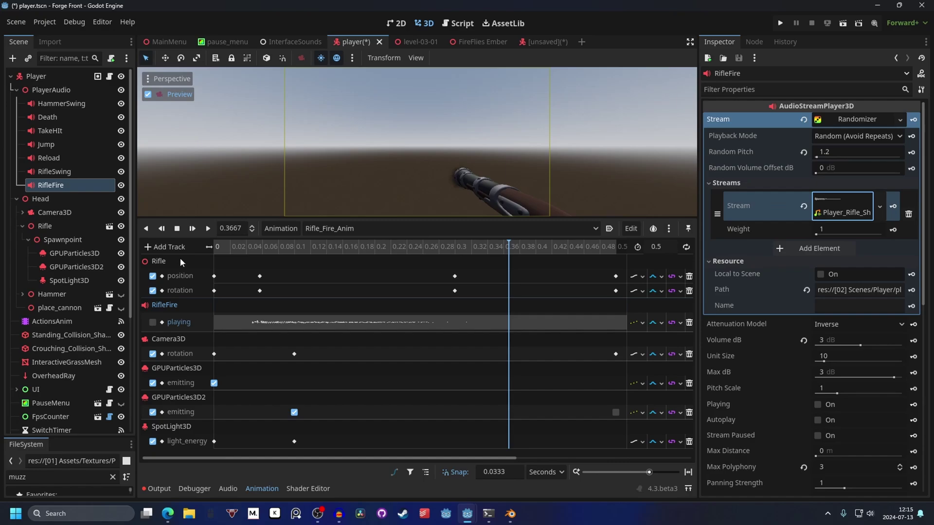
left_click(235, 249)
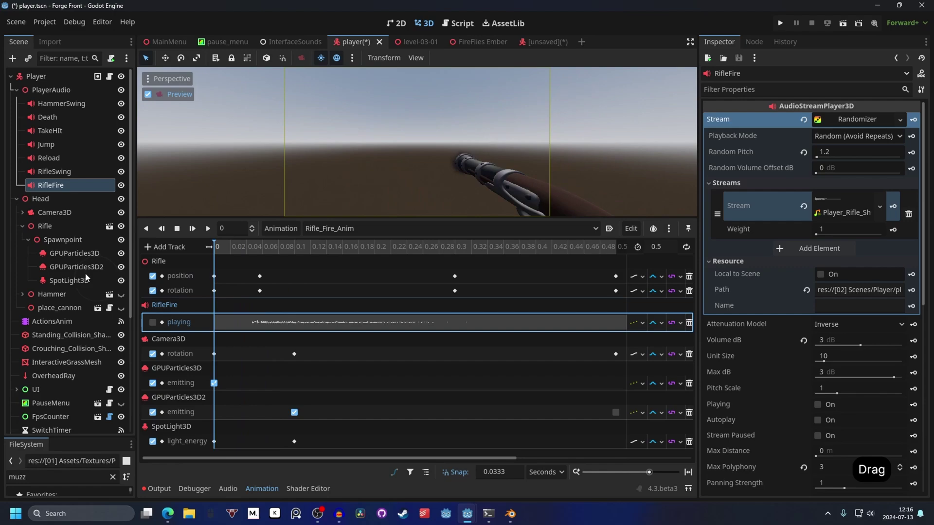
left_click(221, 260)
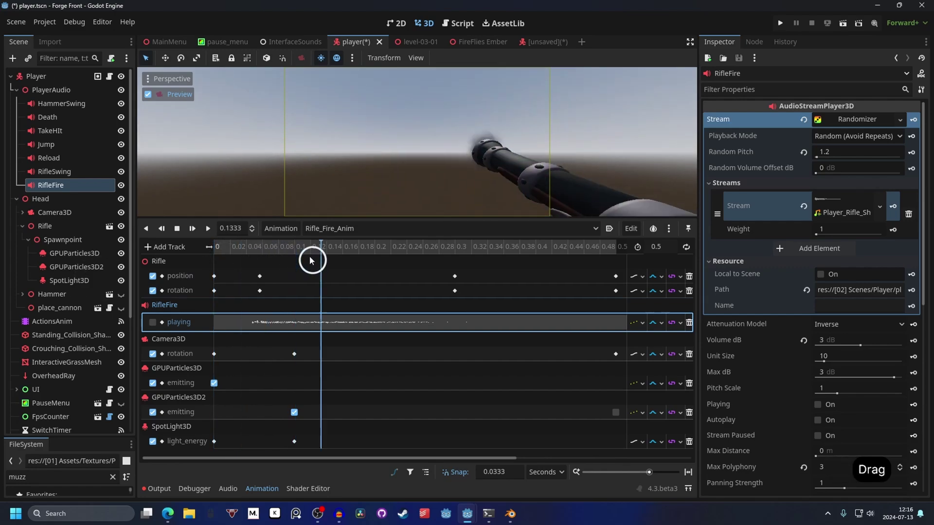